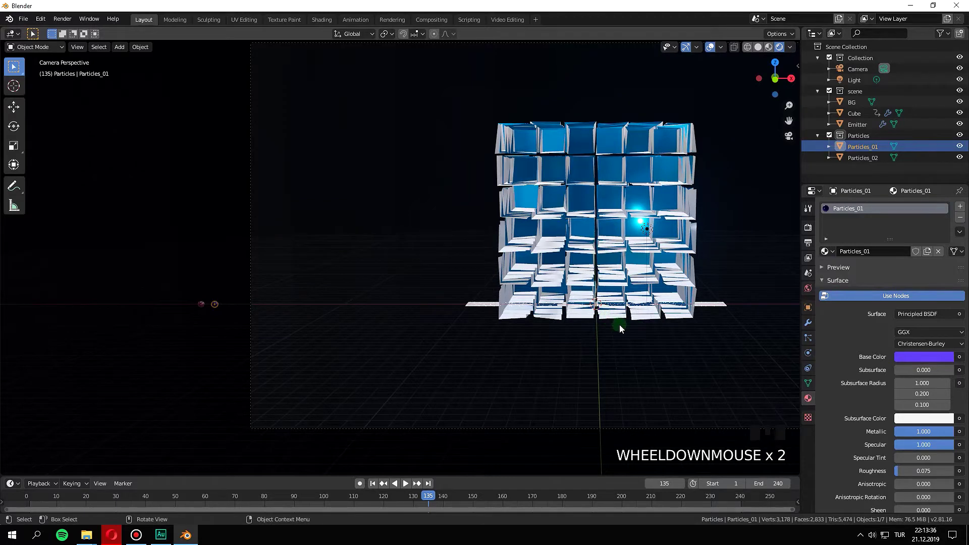
# Play the tile-cube particle animation from the start and scrub through the timeline
pyautogui.press('space')
pyautogui.press('space')
pyautogui.moveTo(430, 498); pyautogui.dragTo(943, 427)
pyautogui.press('space')
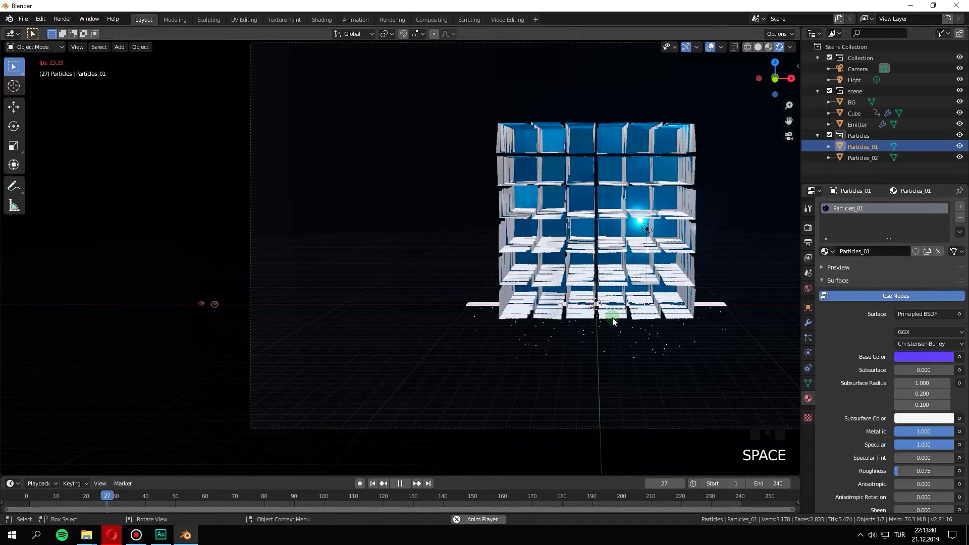
pyautogui.press('space')
# Review the playback through the camera view, then stop on the Emitter's falling particles
pyautogui.press('KP_0')
pyautogui.press('KP_0')
pyautogui.press('space')
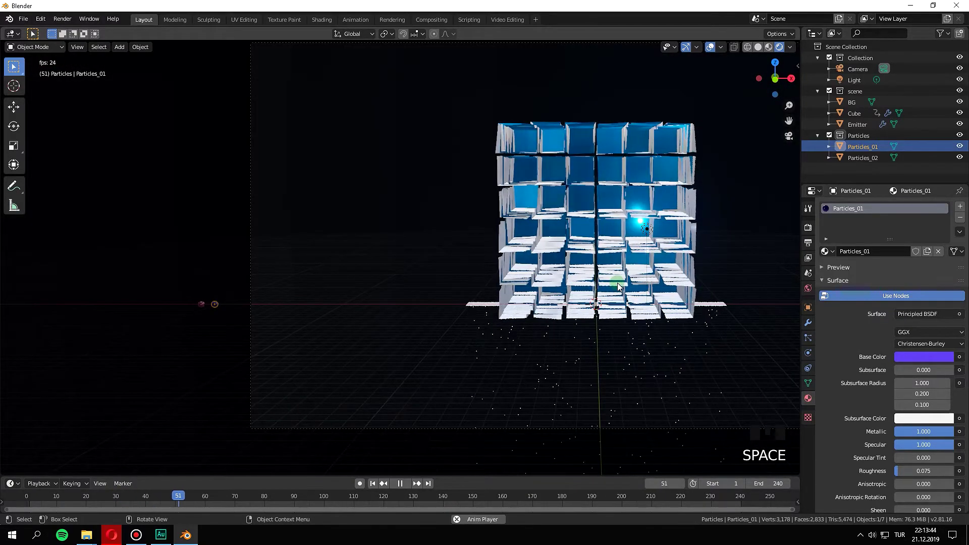
pyautogui.press('space')
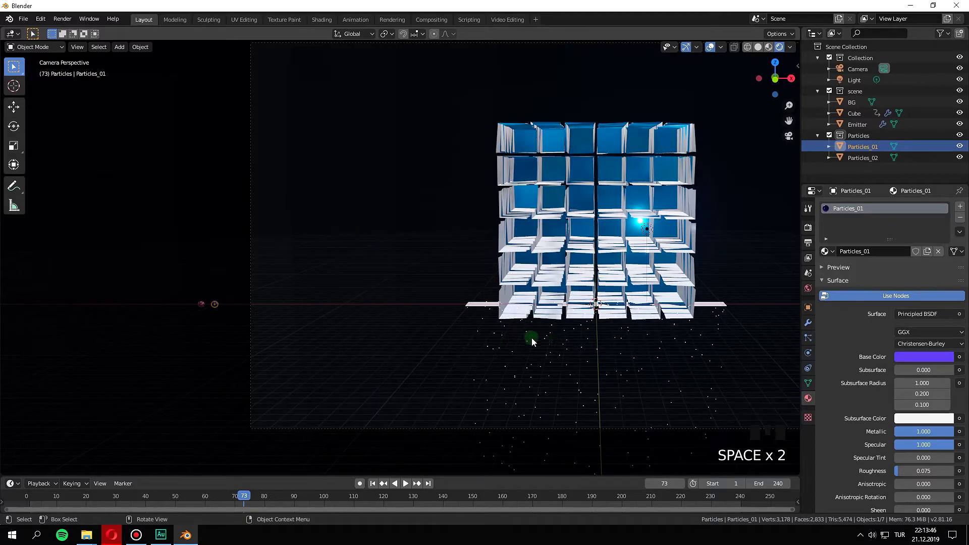
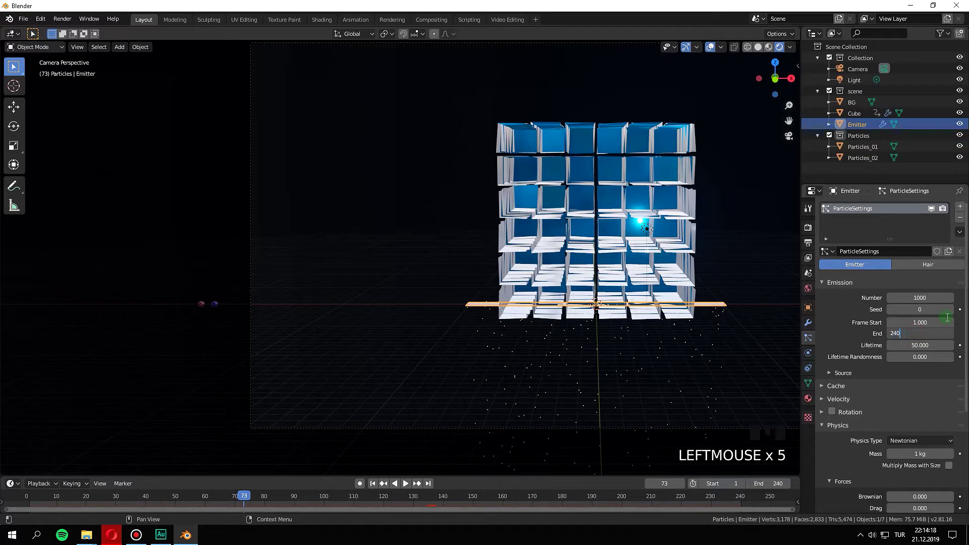
# Reach the Emitter's Physics > Forces settings and play back its particle emission
pyautogui.moveTo(945, 318); pyautogui.dragTo(9, 484)
pyautogui.press('space')
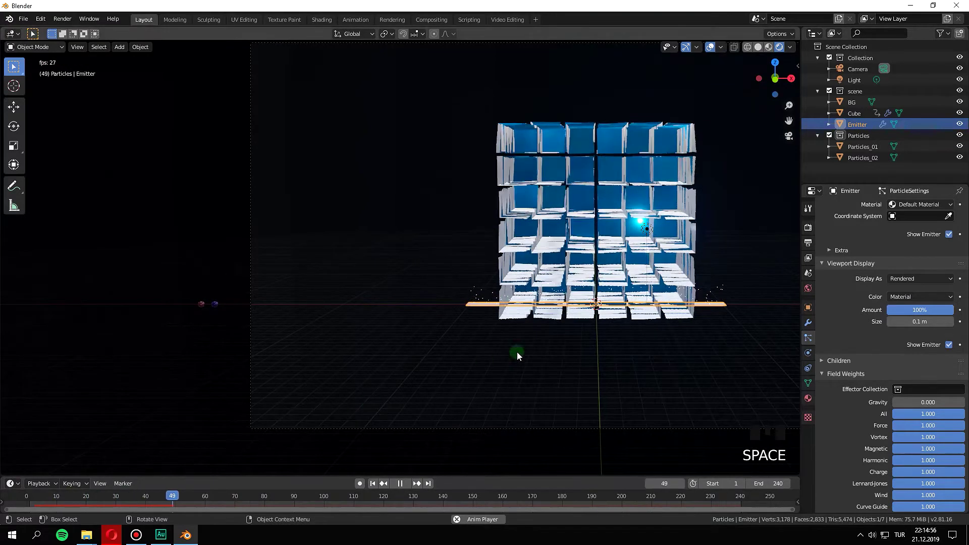
pyautogui.press('space')
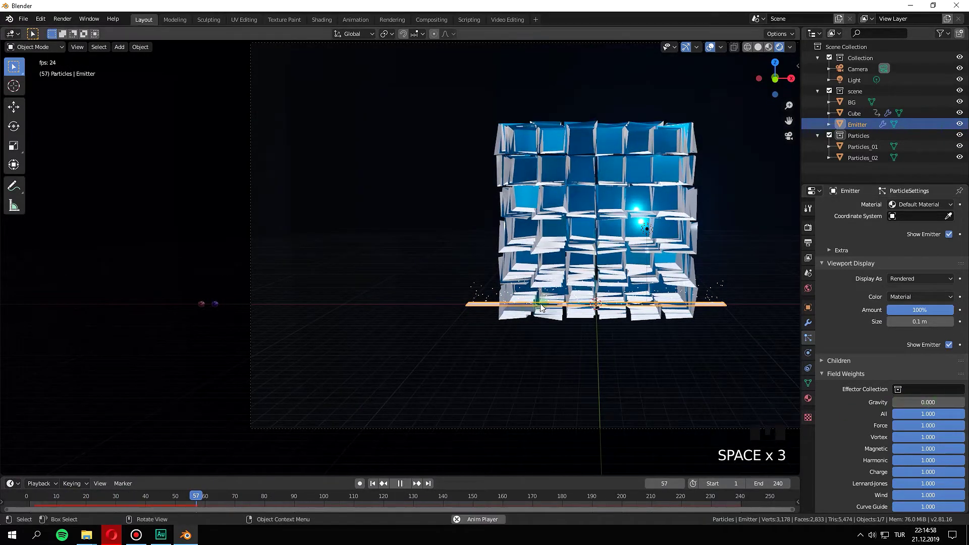
# Check the scattering panels from the camera view, zoomed closer on the cube
pyautogui.press('KP_0')
pyautogui.press('KP_0')
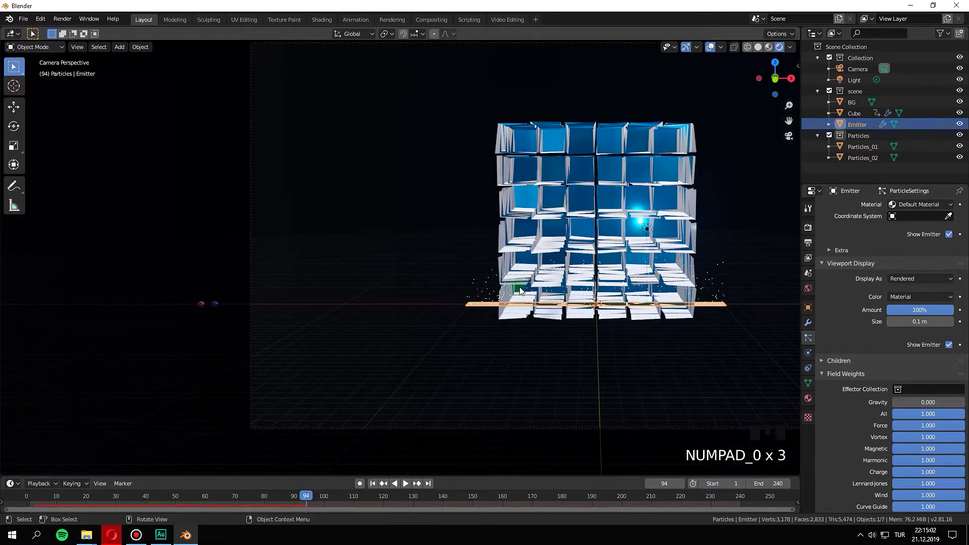
pyautogui.press('space')
pyautogui.press('space')
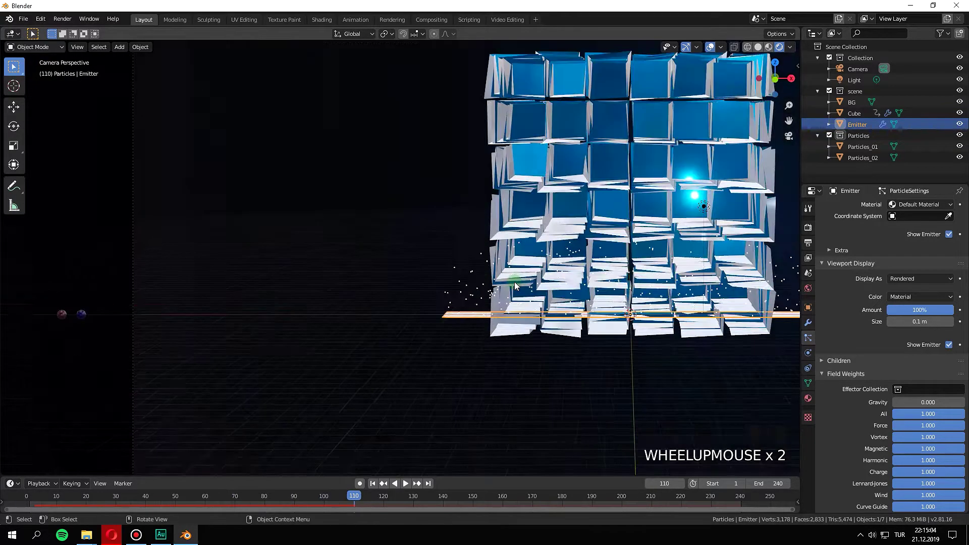
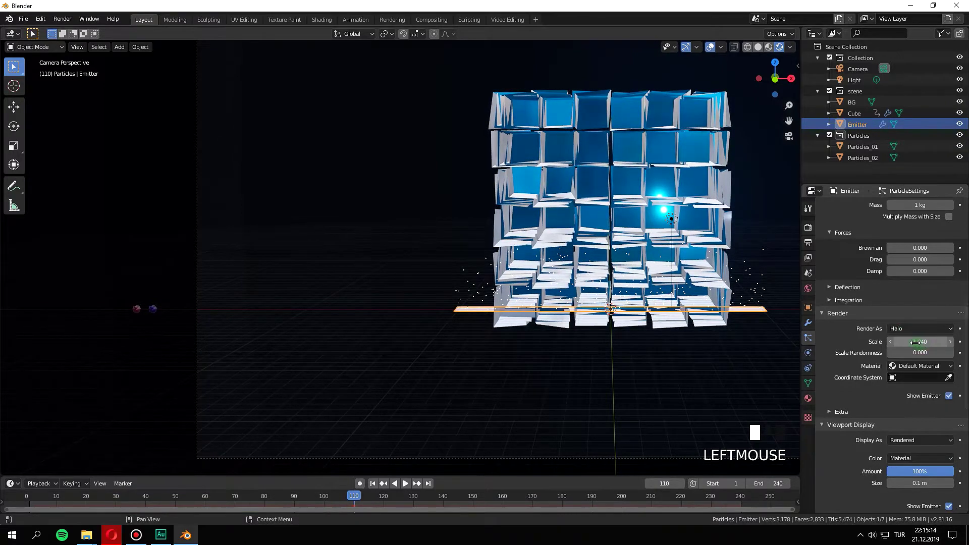
# Enlarge the Emitter's tiles to Render Scale 1.840 with Scale Randomness 1.000 and Brownian force 7.000
pyautogui.press('ctrl+z')
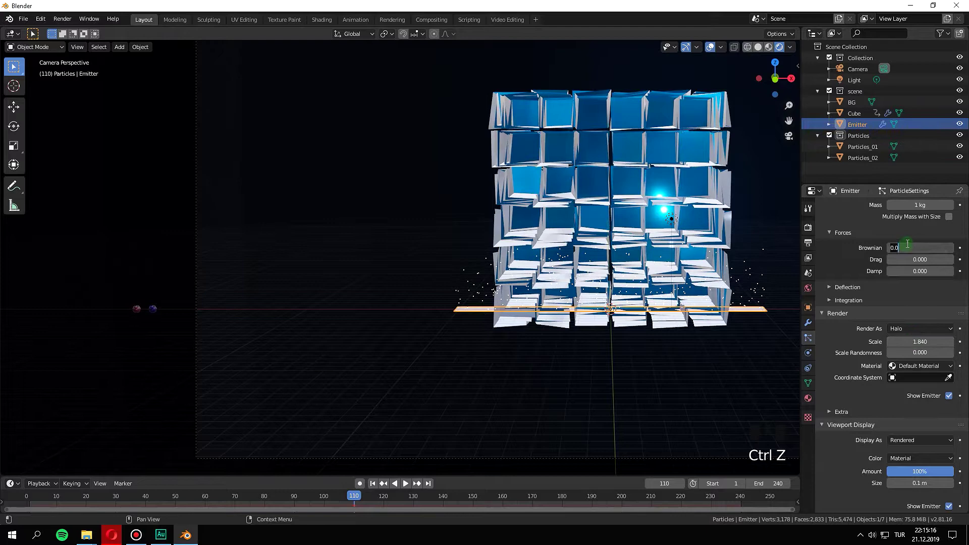
pyautogui.moveTo(810, 34); pyautogui.dragTo(843, 365)
pyautogui.press('space')
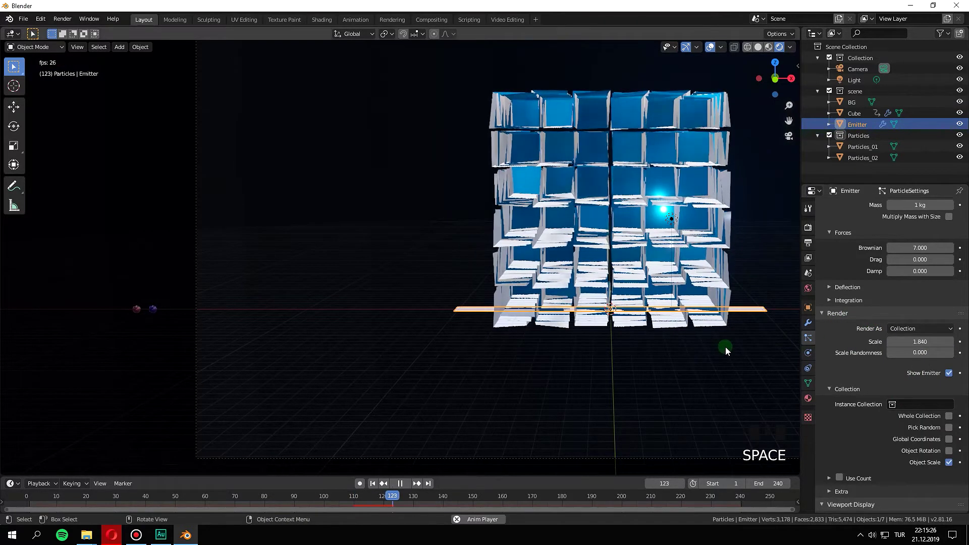
# Replay the animation from the beginning to see the extra panel copies filling the cube
pyautogui.press('space')
pyautogui.click(345, 507)
pyautogui.press('space')
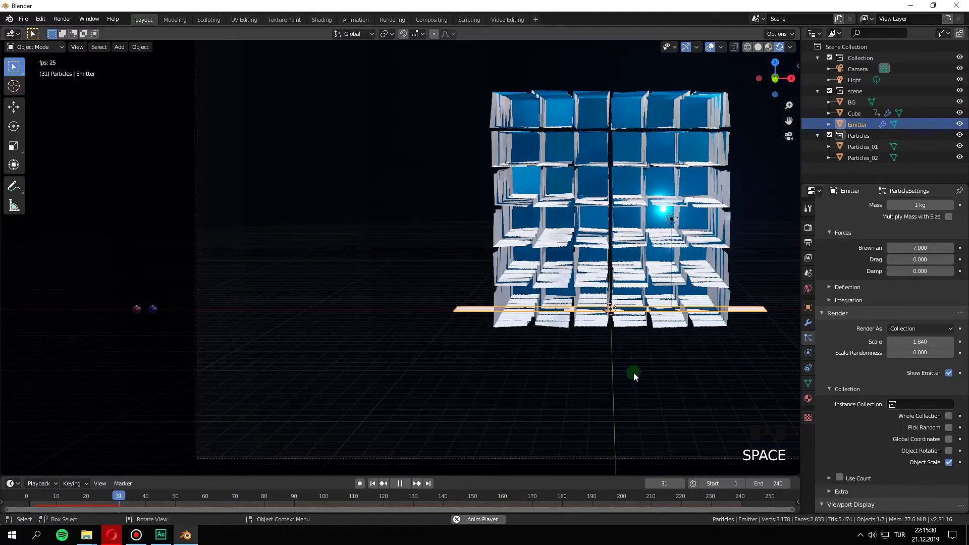
pyautogui.press('space')
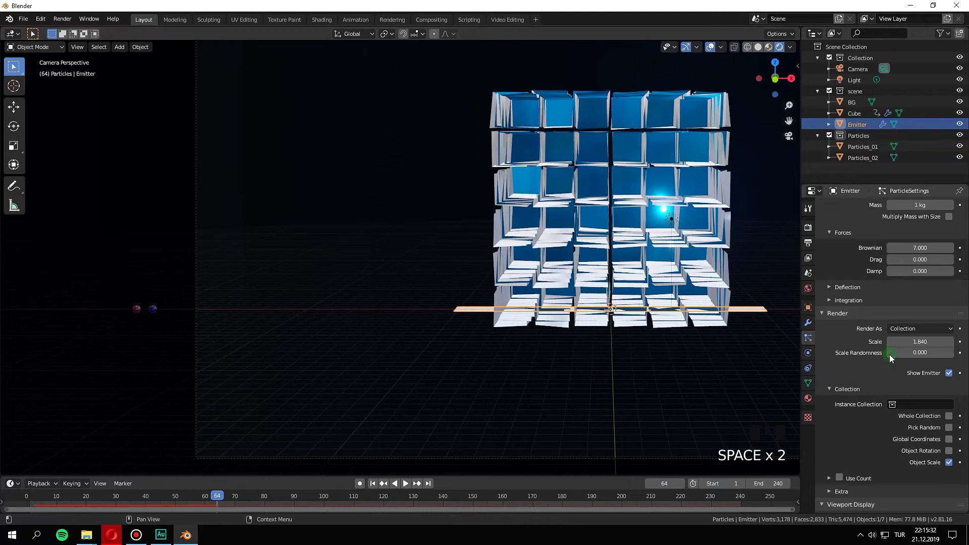
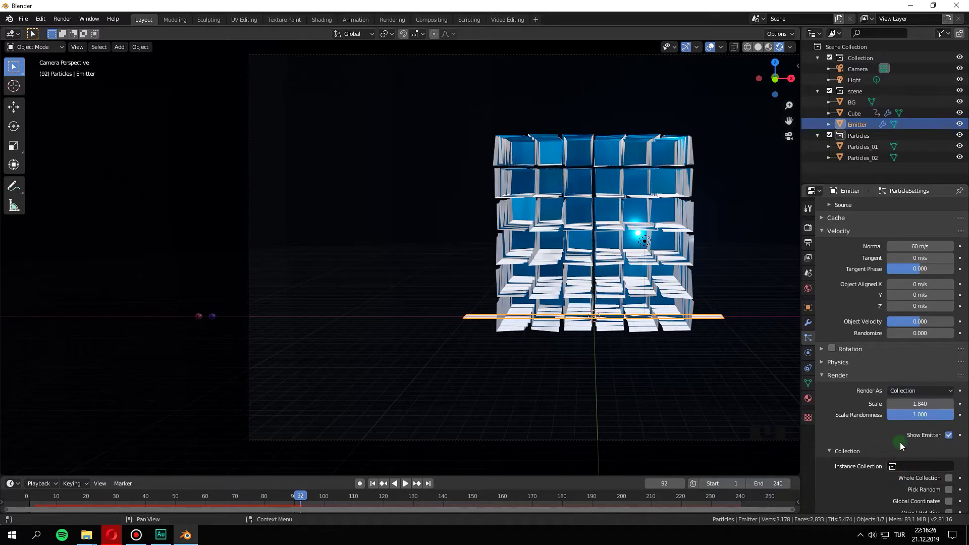
# Step and play through the animation to watch the small spheres flying around the cube
pyautogui.press('space')
pyautogui.press('space')
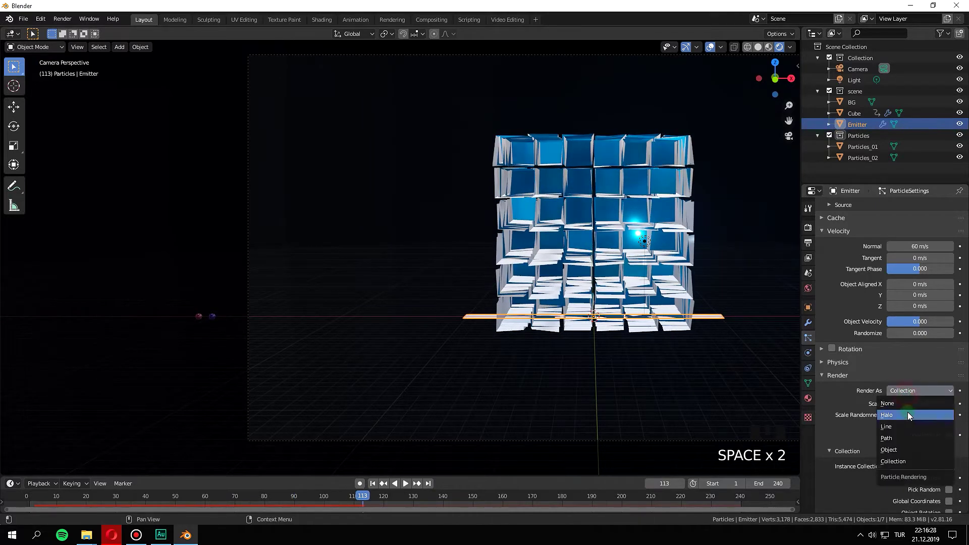
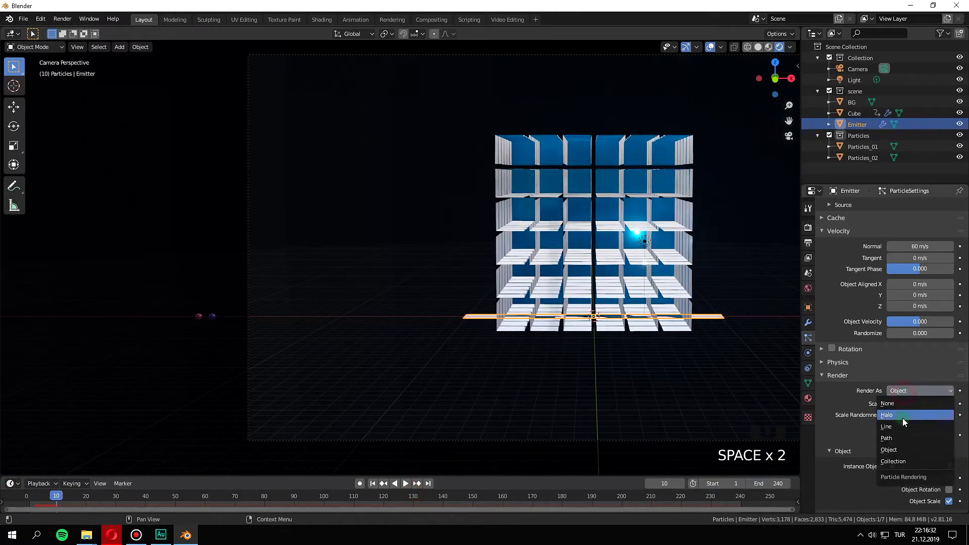
pyautogui.click(904, 410)
pyautogui.press('space')
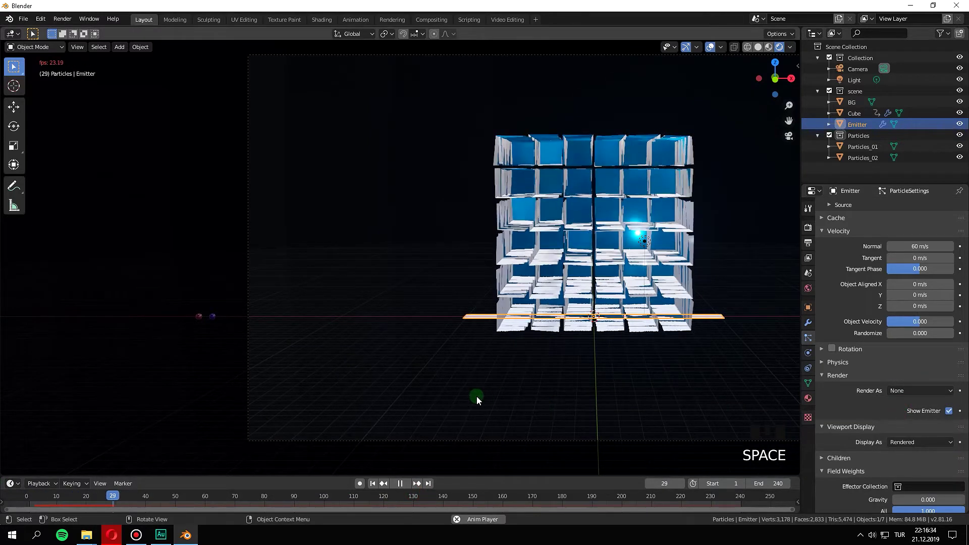
pyautogui.press('space')
pyautogui.moveTo(171, 498); pyautogui.dragTo(395, 368)
pyautogui.press('space')
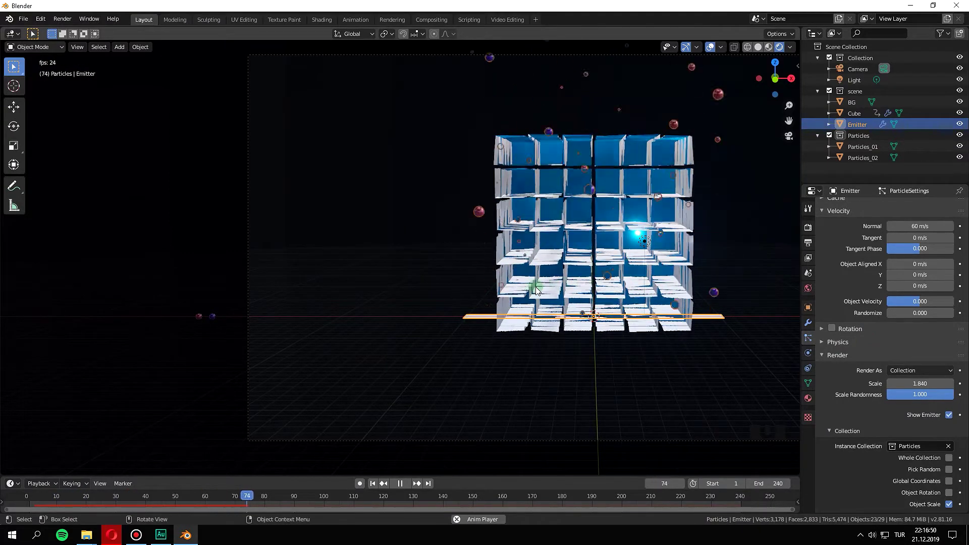
pyautogui.press('space')
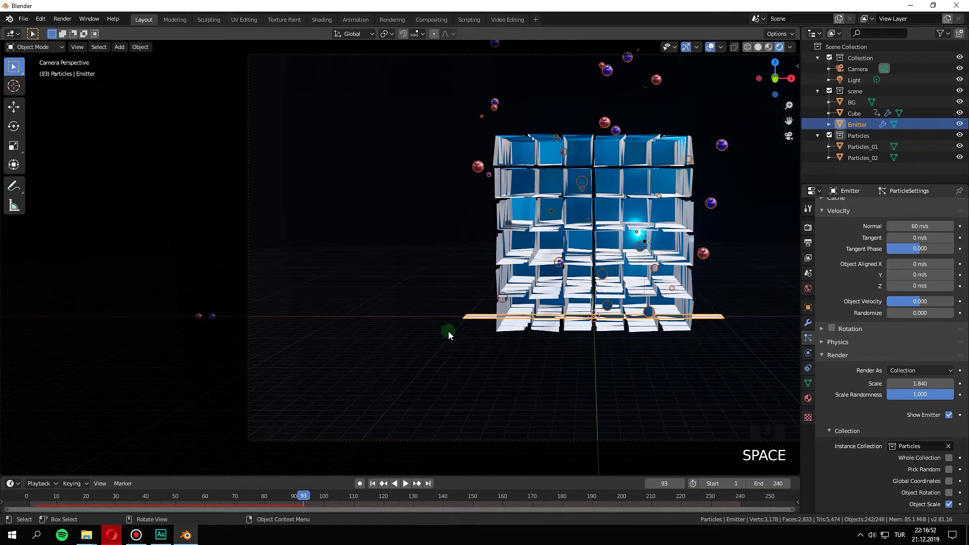
# Shrink the spheres to particle Render Scale 0.600 and replay to check them
pyautogui.scroll(3)
pyautogui.scroll(-3)
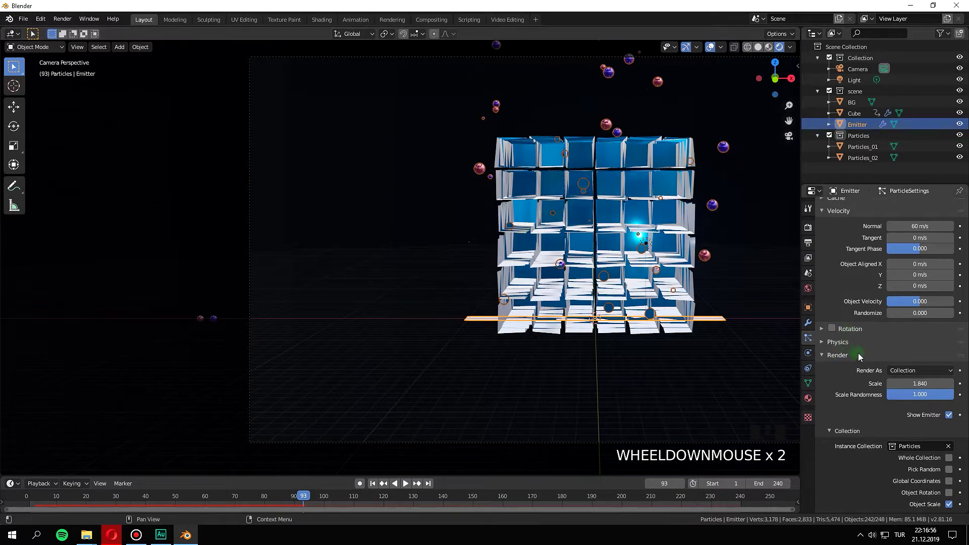
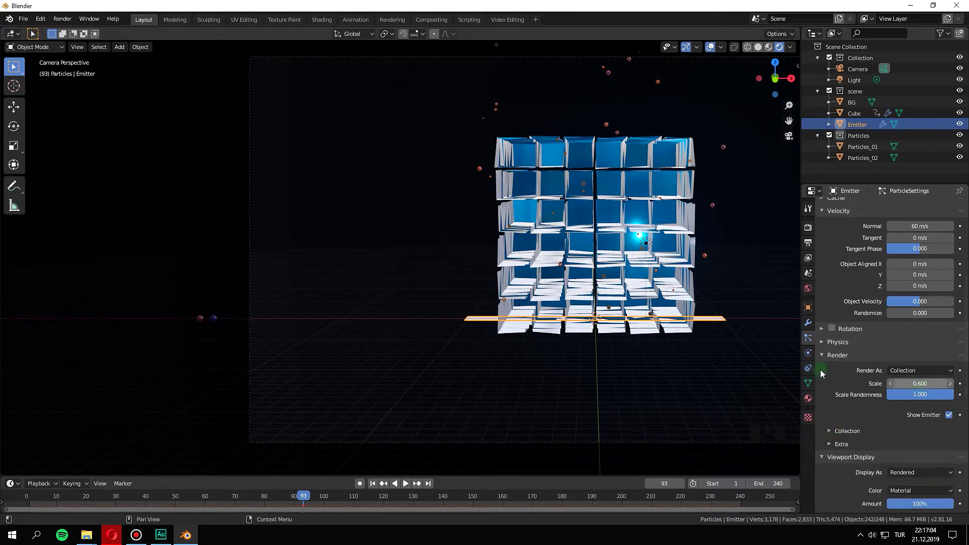
pyautogui.click(256, 497)
pyautogui.press('space')
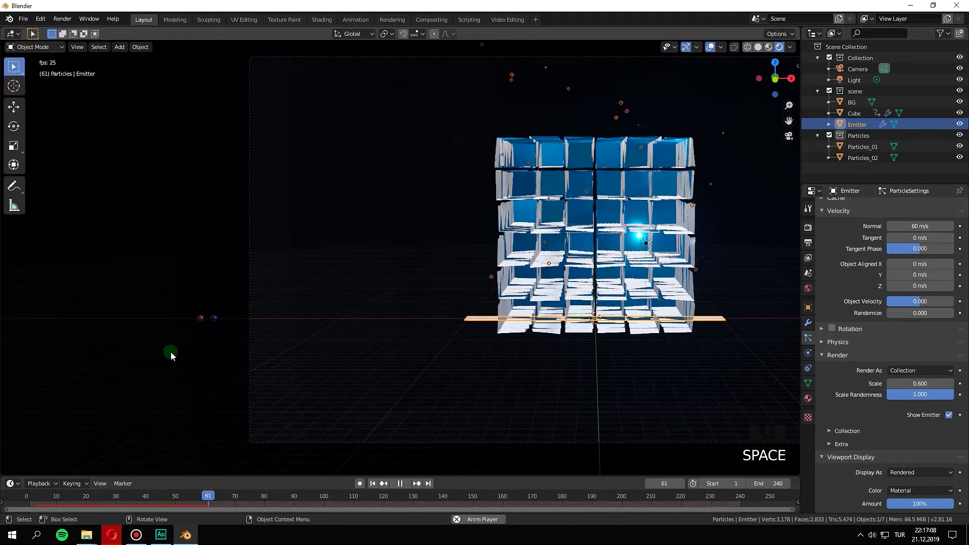
pyautogui.press('space')
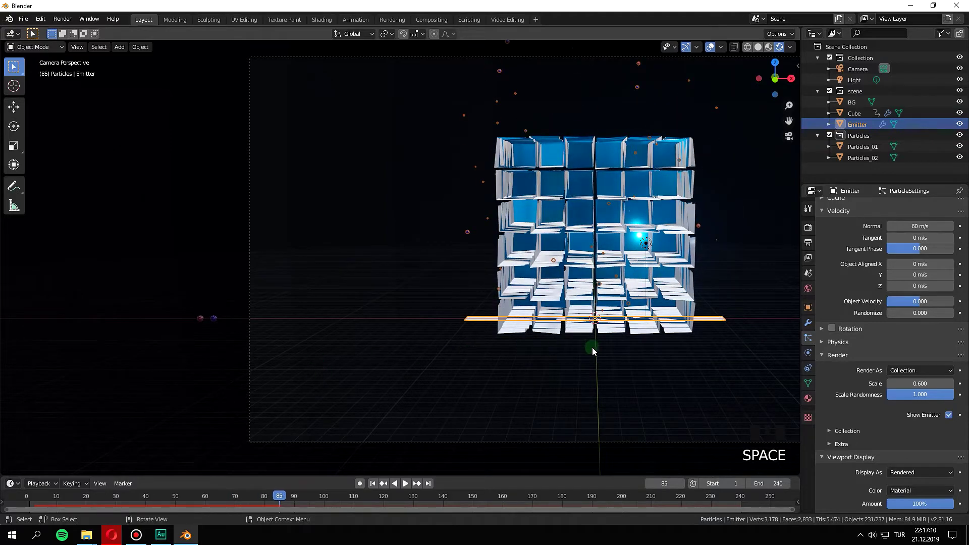
# Frame the scene through the camera view, zoomed out on the tilted-panel cube
pyautogui.middleClick(605, 356)
pyautogui.press('KP_0')
pyautogui.press('KP_0')
pyautogui.scroll(-3)
pyautogui.middleClick(489, 275)
pyautogui.scroll(-3)
pyautogui.scroll(3)
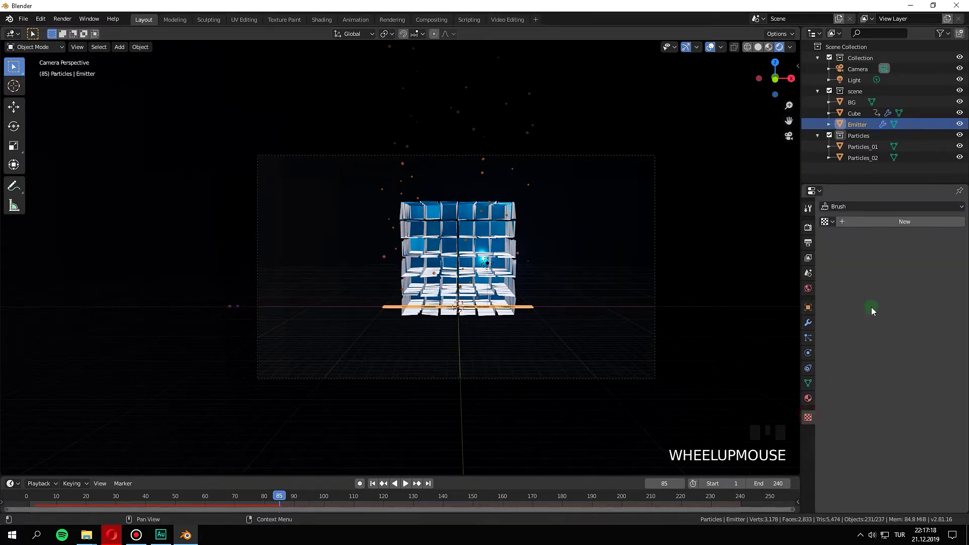
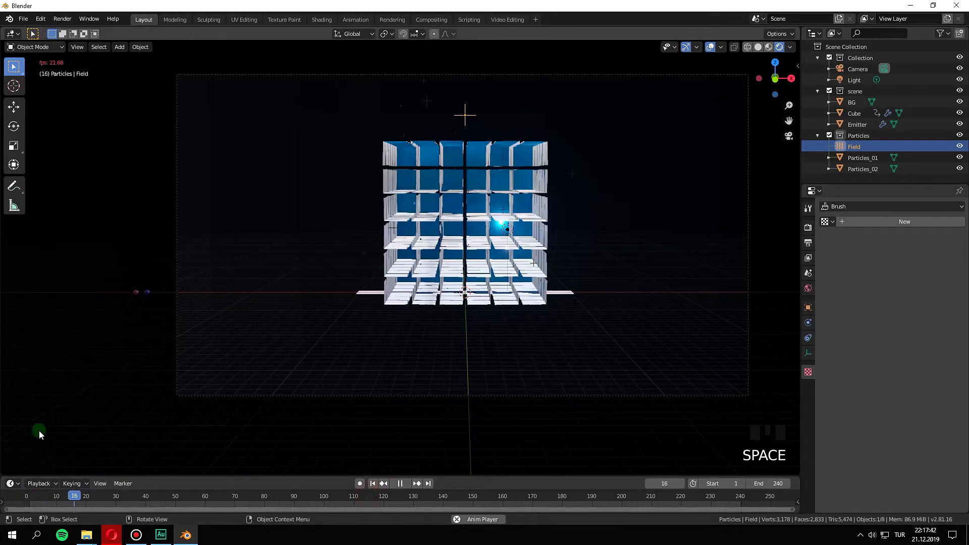
# Make the Field a Vortex force with strength 0.3, previewing the weaker swirl
pyautogui.press('space')
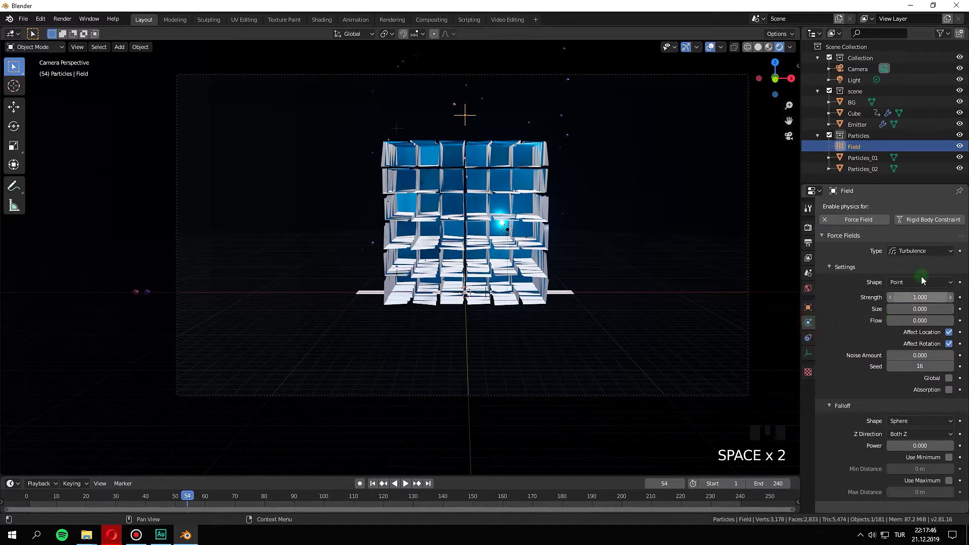
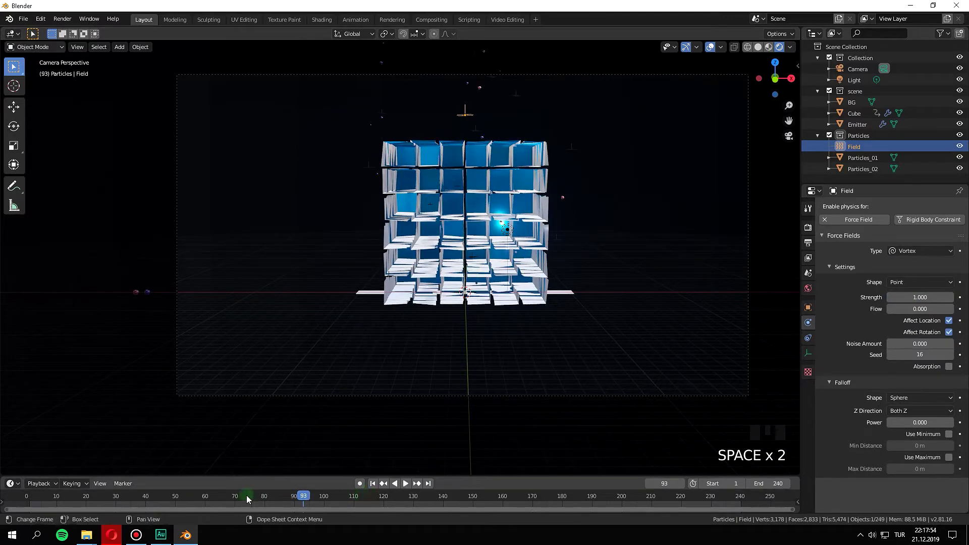
pyautogui.moveTo(308, 504); pyautogui.dragTo(692, 358)
pyautogui.press('space')
pyautogui.press('space')
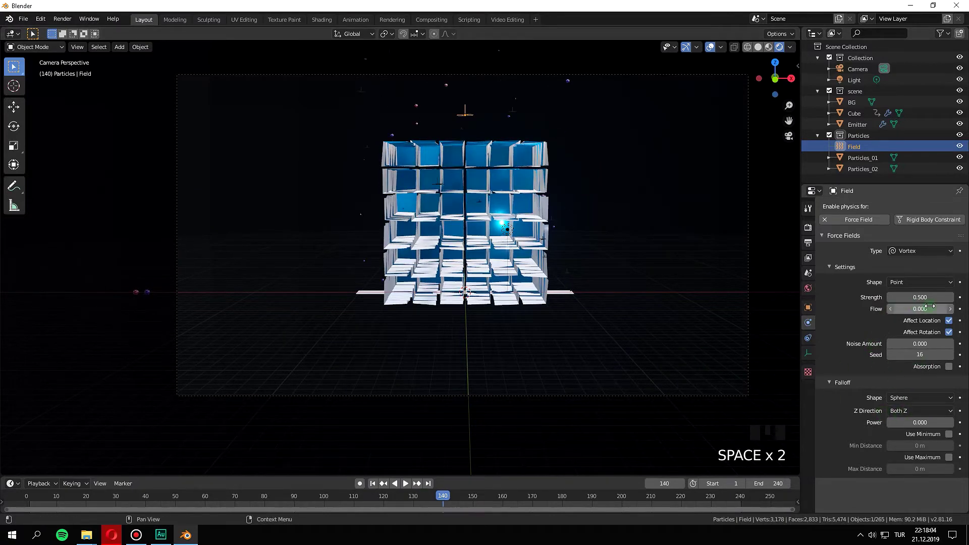
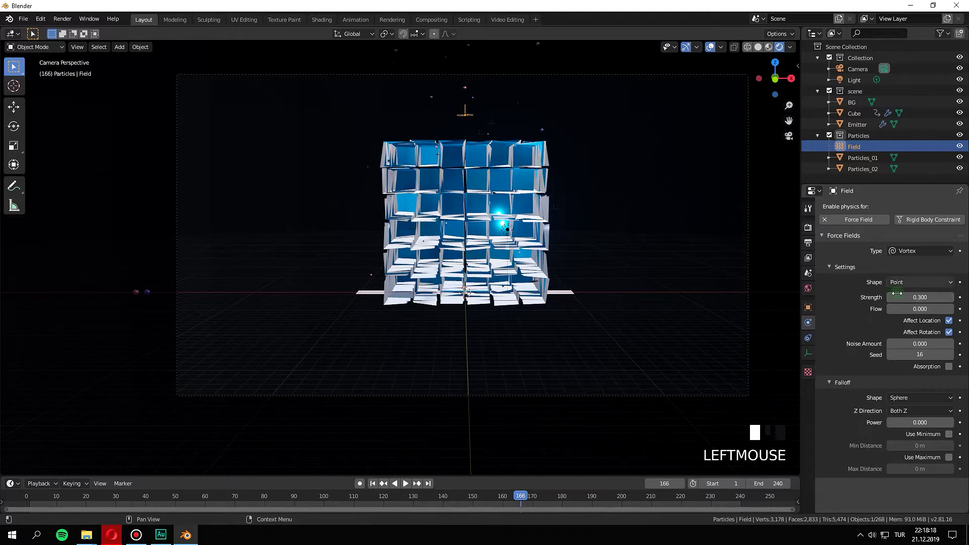
pyautogui.press('space')
pyautogui.press('space')
# Move the Field object into the scene collection and replay the tilting panels
pyautogui.moveTo(586, 498); pyautogui.dragTo(212, 493)
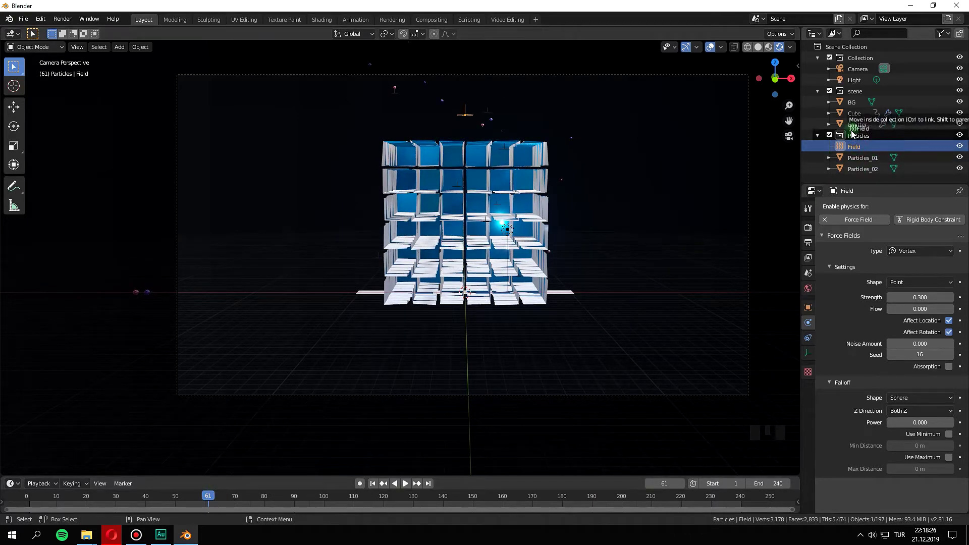
pyautogui.click(852, 138)
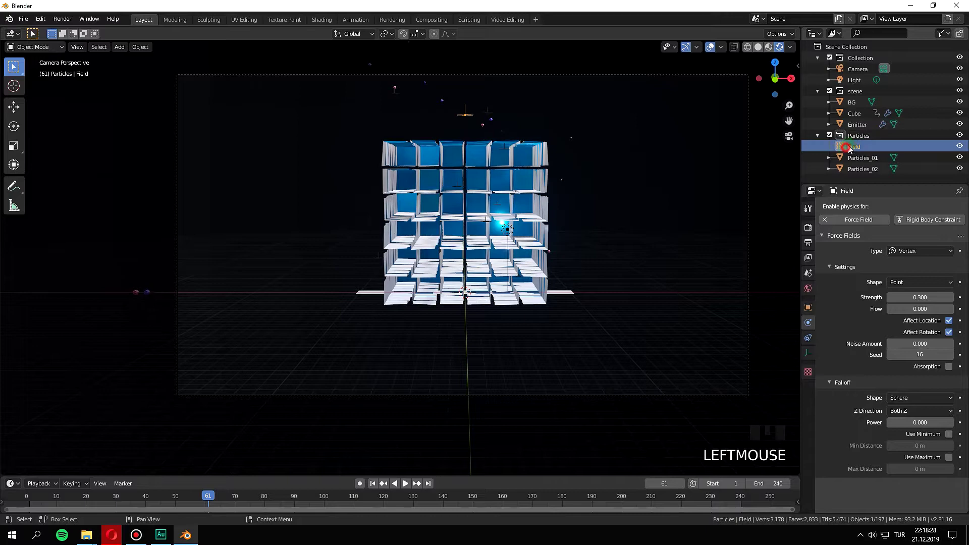
pyautogui.click(840, 131)
pyautogui.press('space')
pyautogui.press('space')
pyautogui.click(257, 495)
pyautogui.press('space')
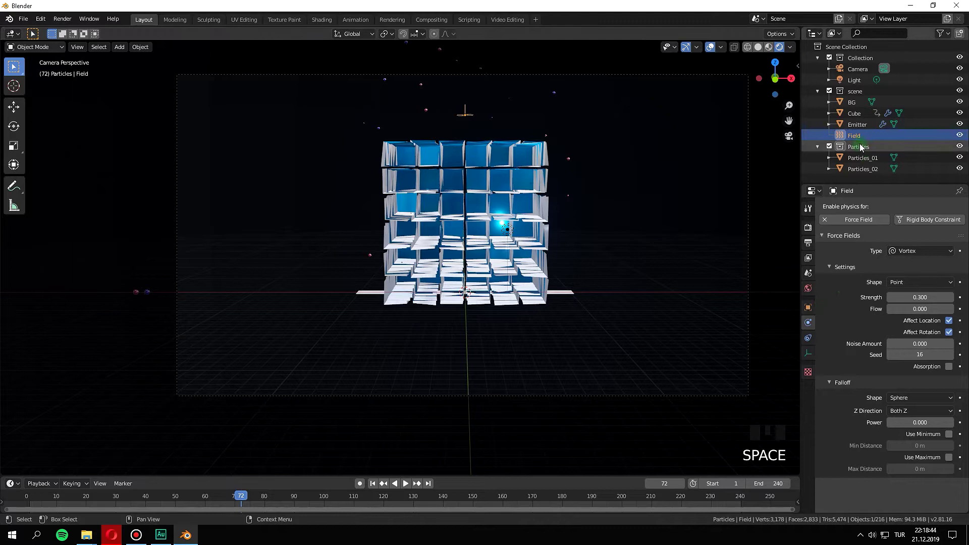
# Set the Emitter's Normal velocity to 20 m/s and lower the other value from 1.09 to 0.73, previewing each change
pyautogui.click(860, 131)
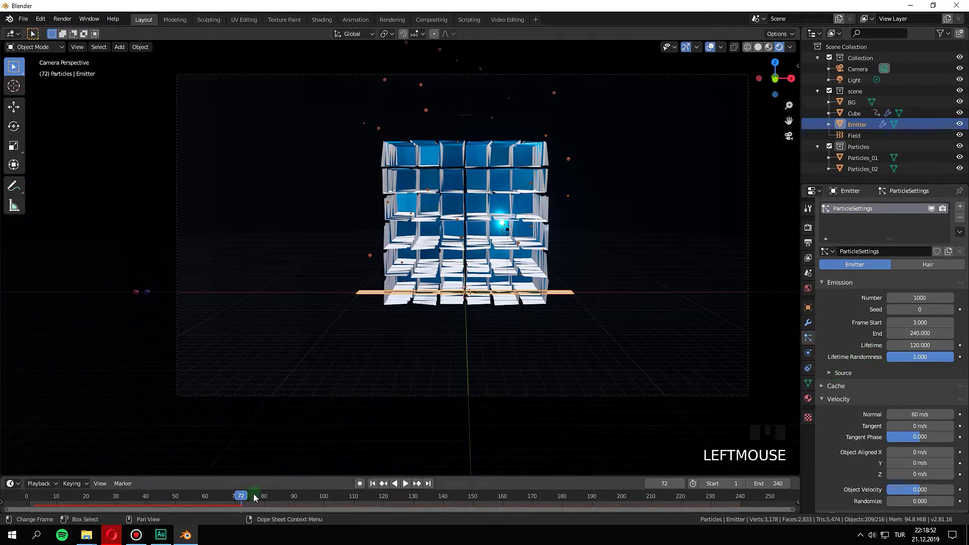
pyautogui.moveTo(226, 498); pyautogui.dragTo(631, 333)
pyautogui.press('space')
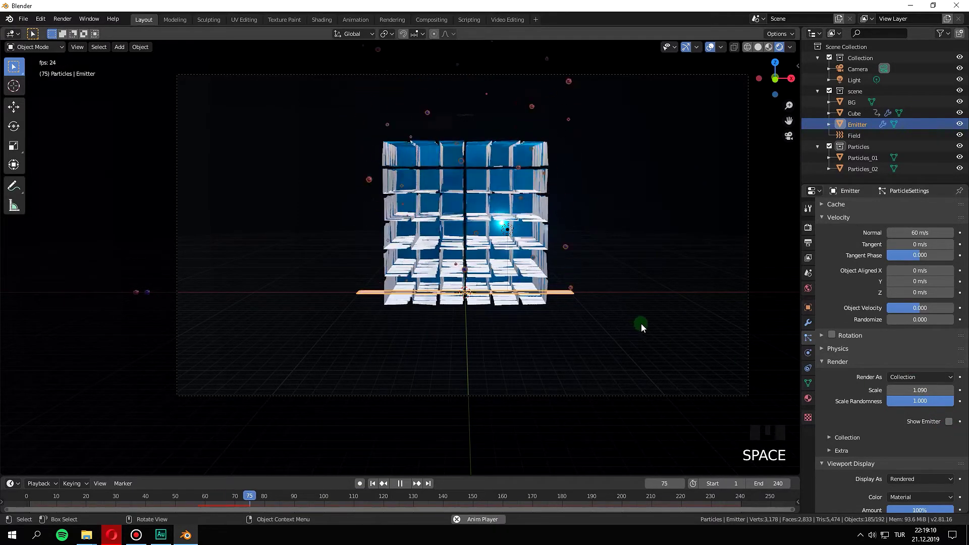
pyautogui.press('space')
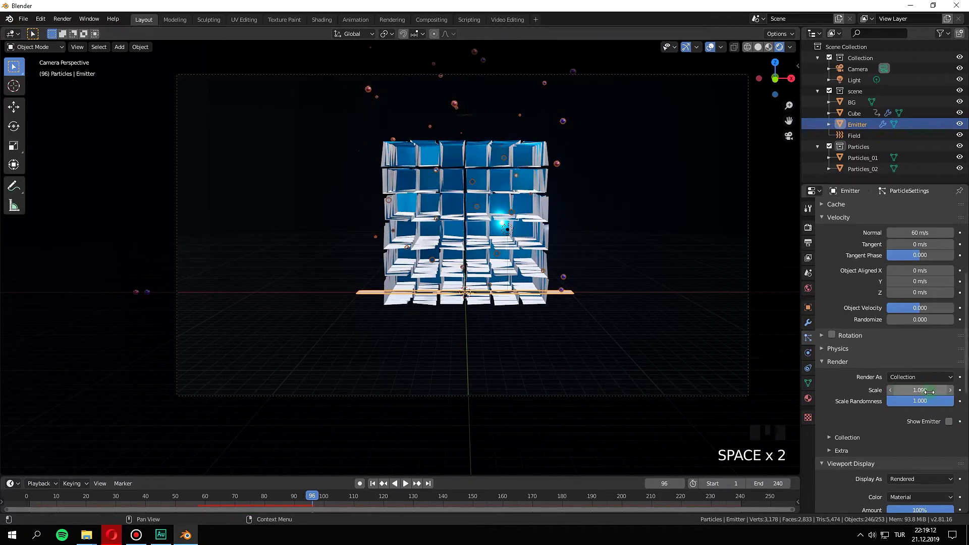
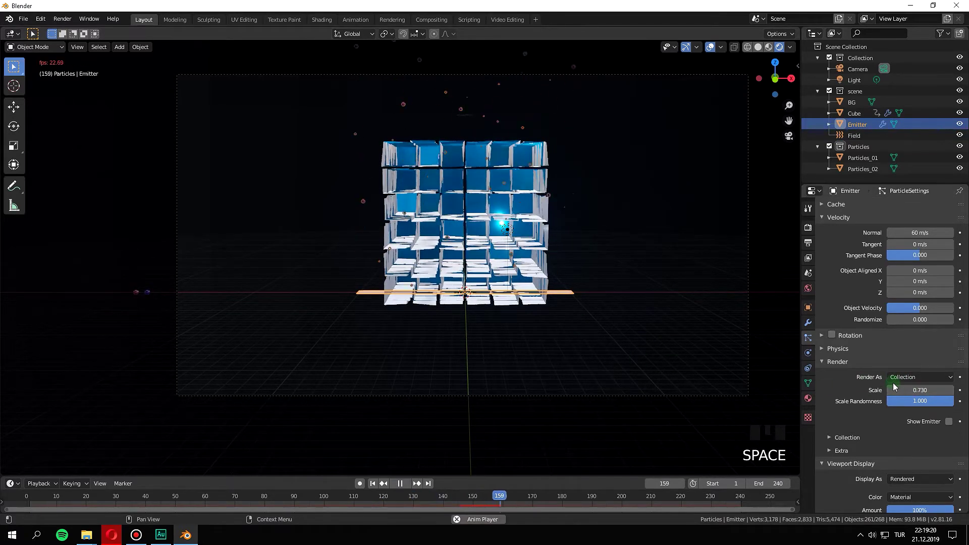
pyautogui.press('space')
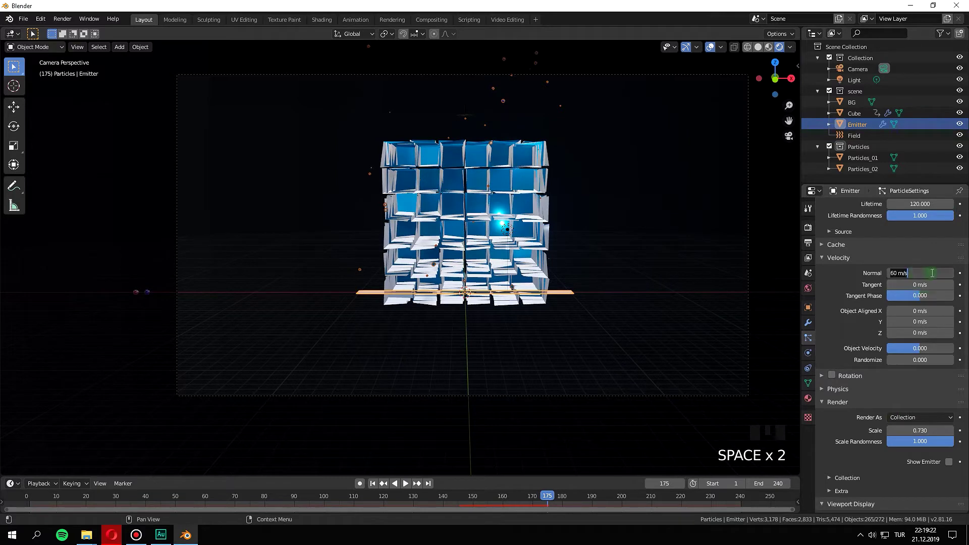
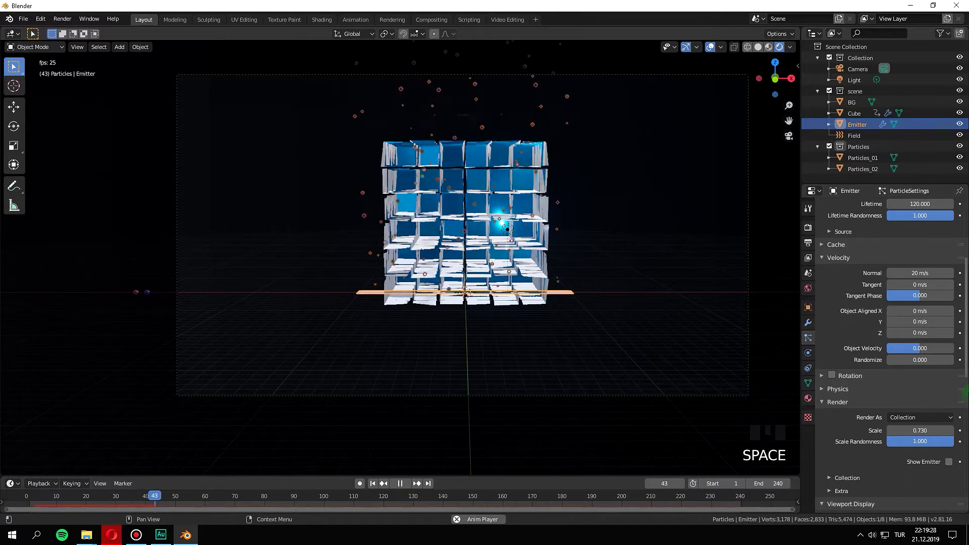
pyautogui.press('space')
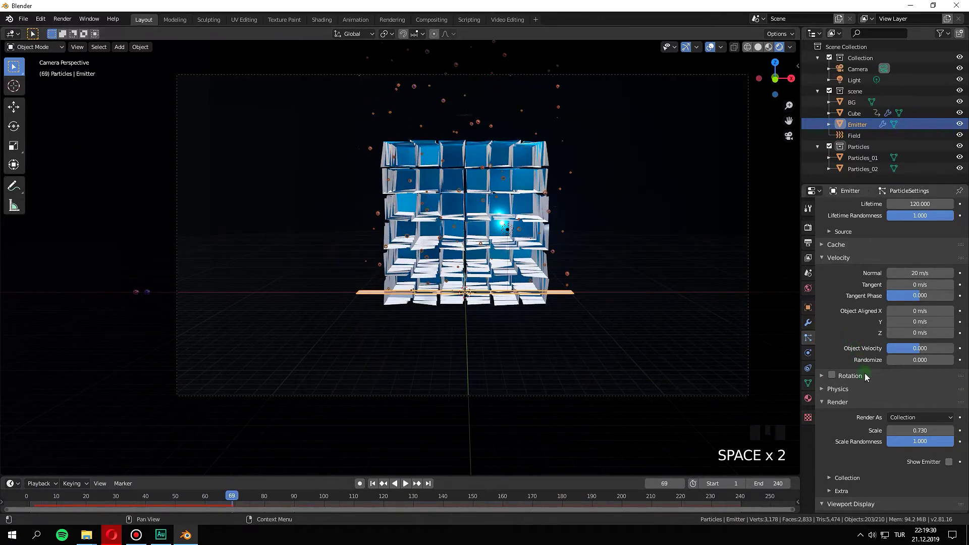
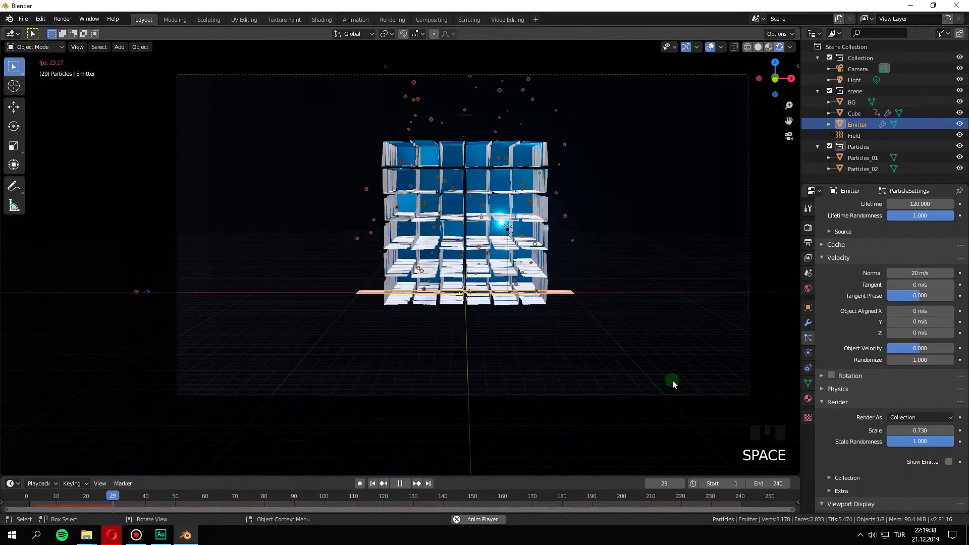
pyautogui.press('space')
# Switch the Field to a Turbulence force, trying its third setting at 6 then settling on 1.0
pyautogui.click(865, 138)
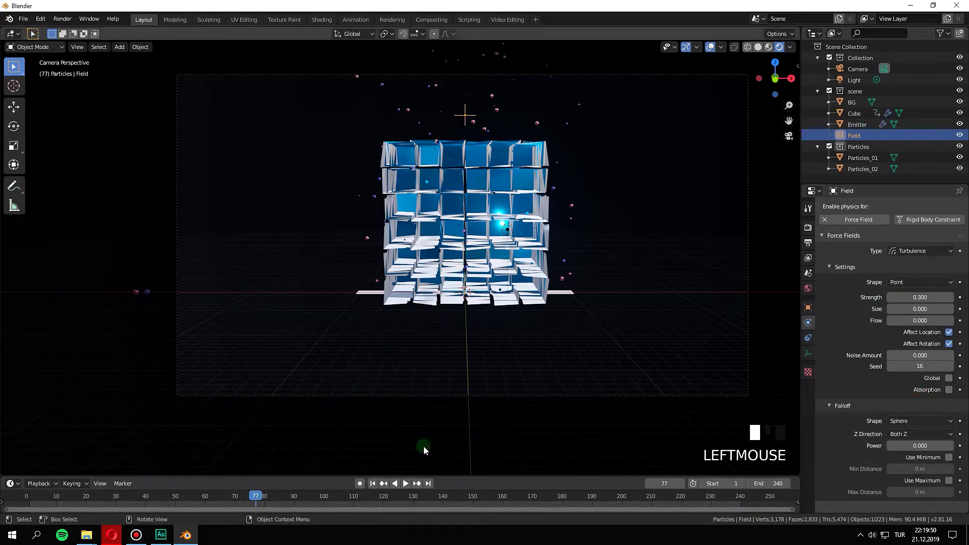
pyautogui.moveTo(259, 494); pyautogui.dragTo(218, 287)
pyautogui.press('space')
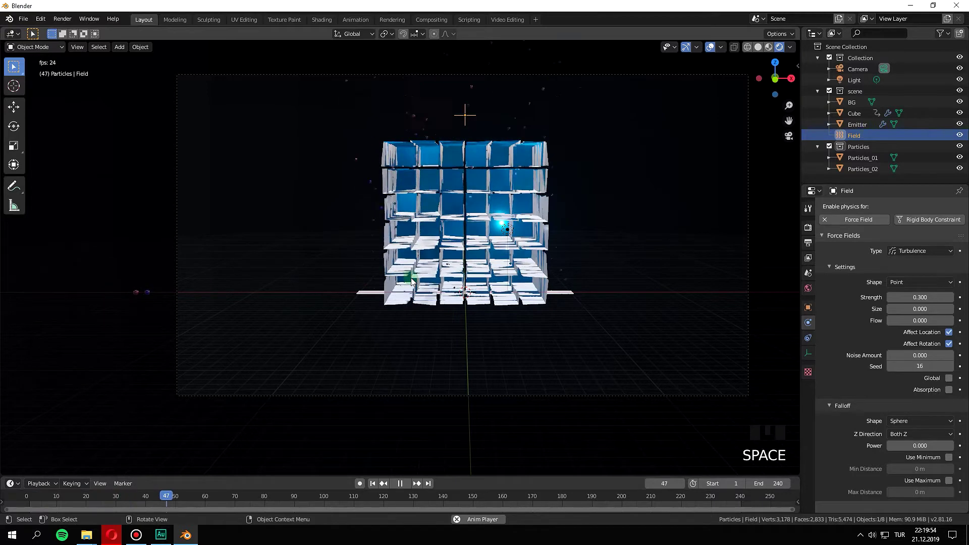
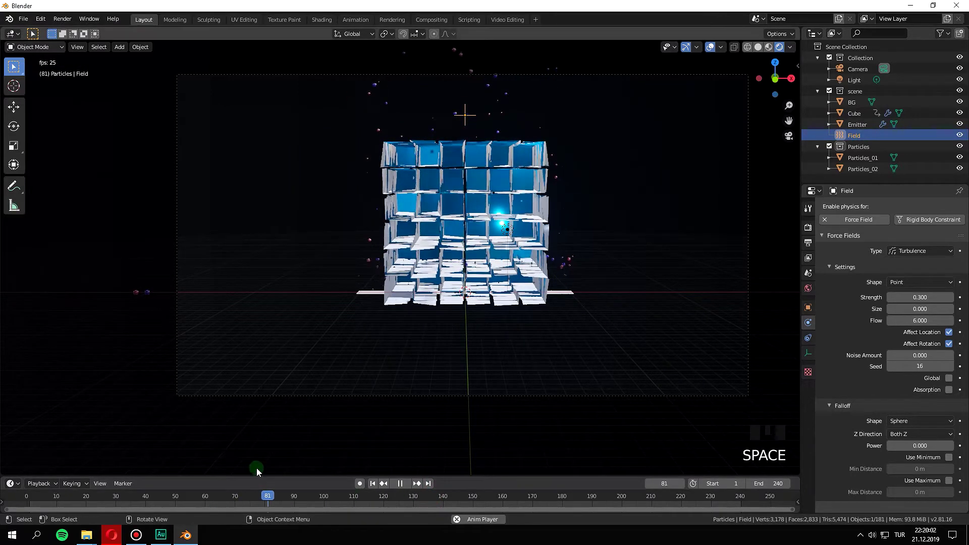
pyautogui.press('space')
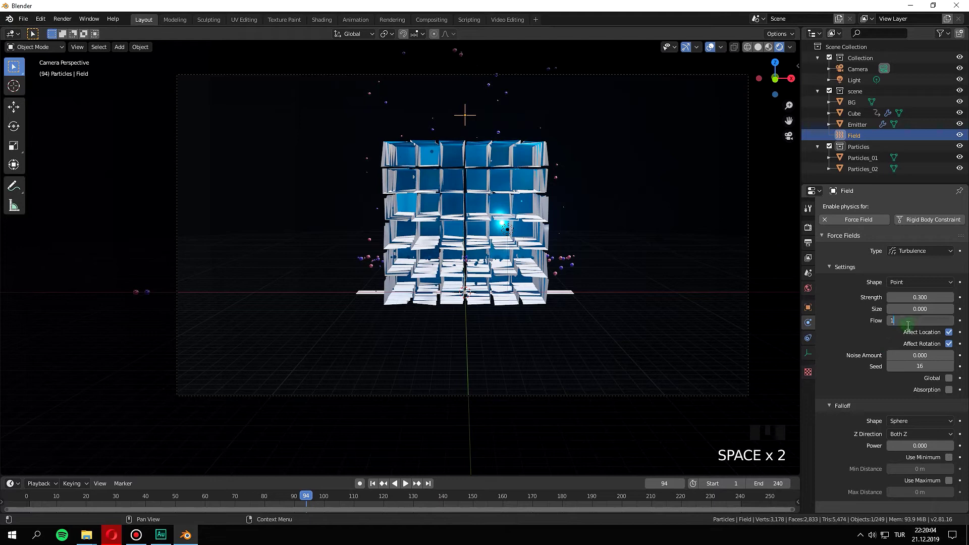
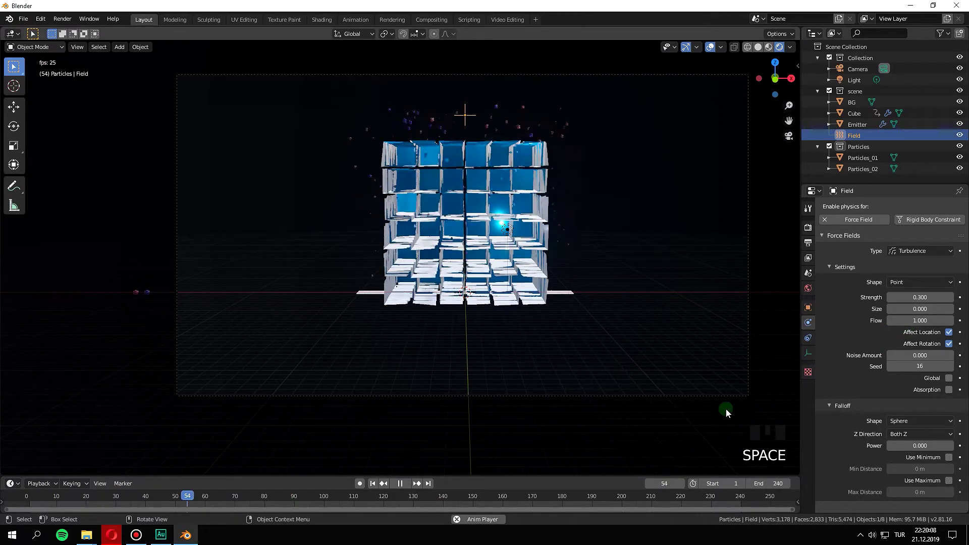
pyautogui.press('space')
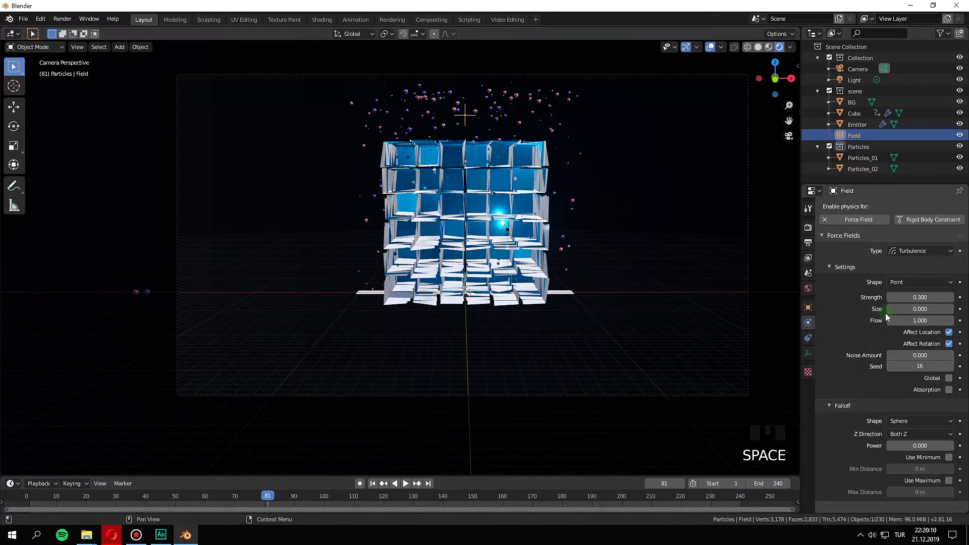
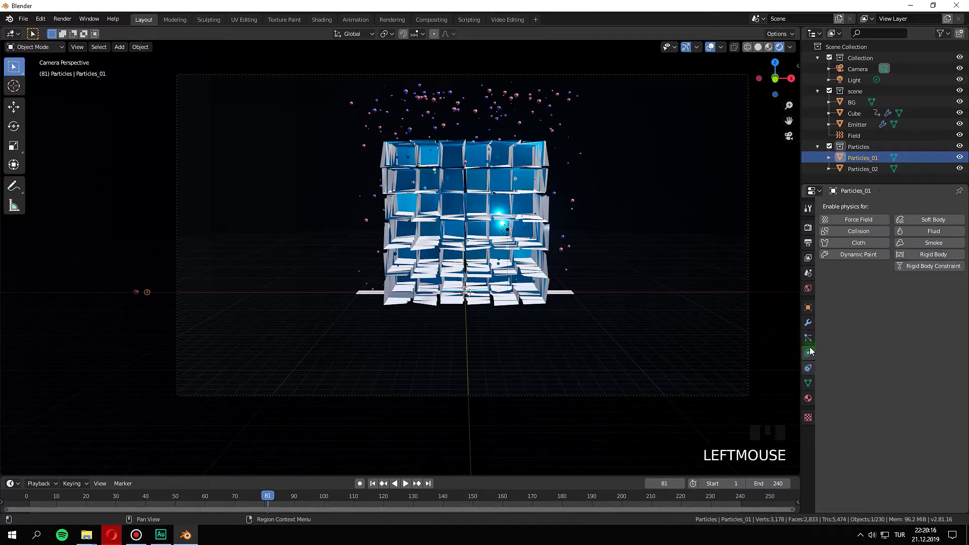
# Select the Emitter, give its velocity a 0.622 value and replay the particles rising around the cube
pyautogui.click(857, 128)
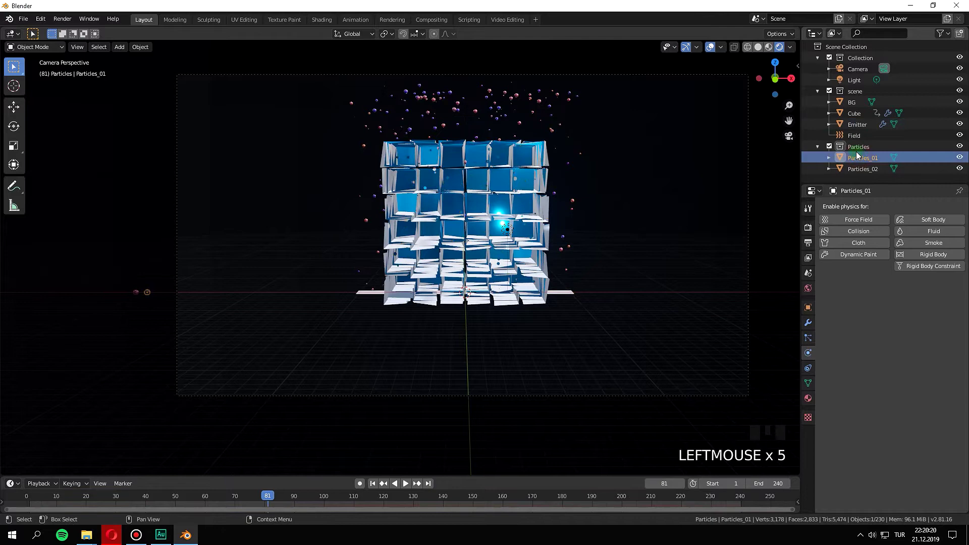
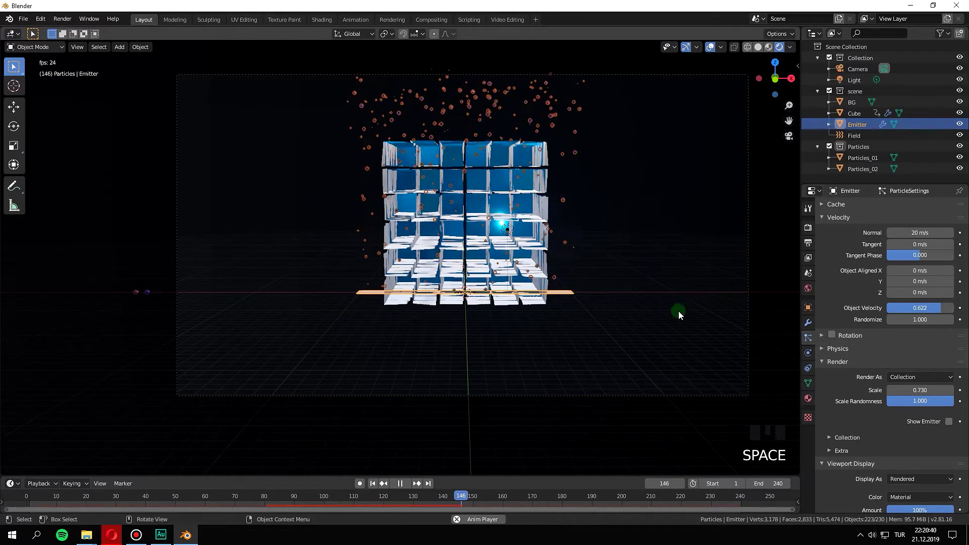
pyautogui.press('space')
pyautogui.moveTo(415, 507); pyautogui.dragTo(111, 500)
pyautogui.press('space')
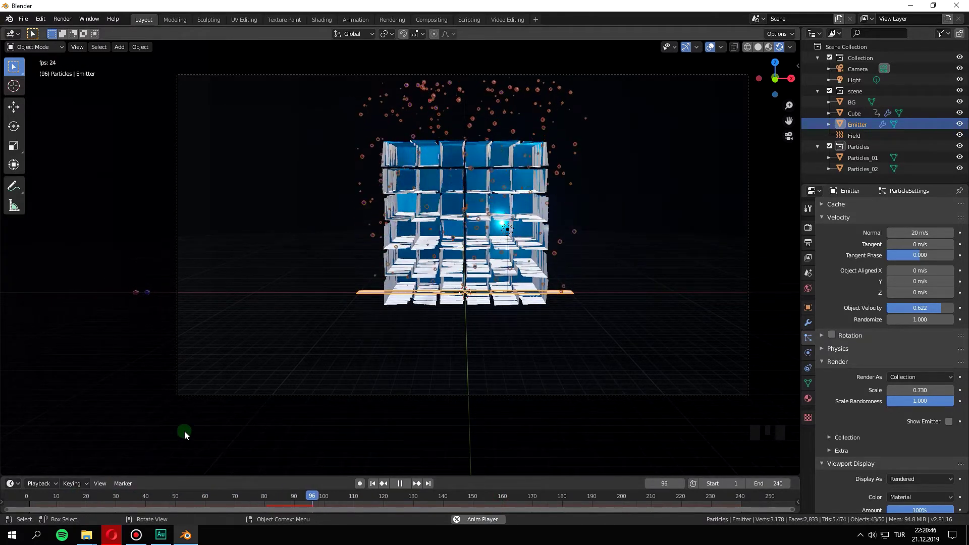
pyautogui.press('space')
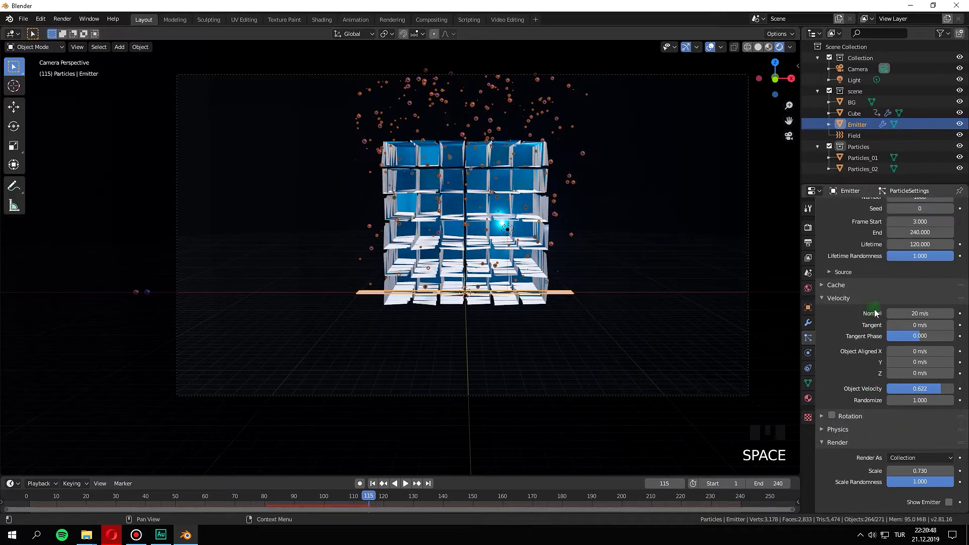
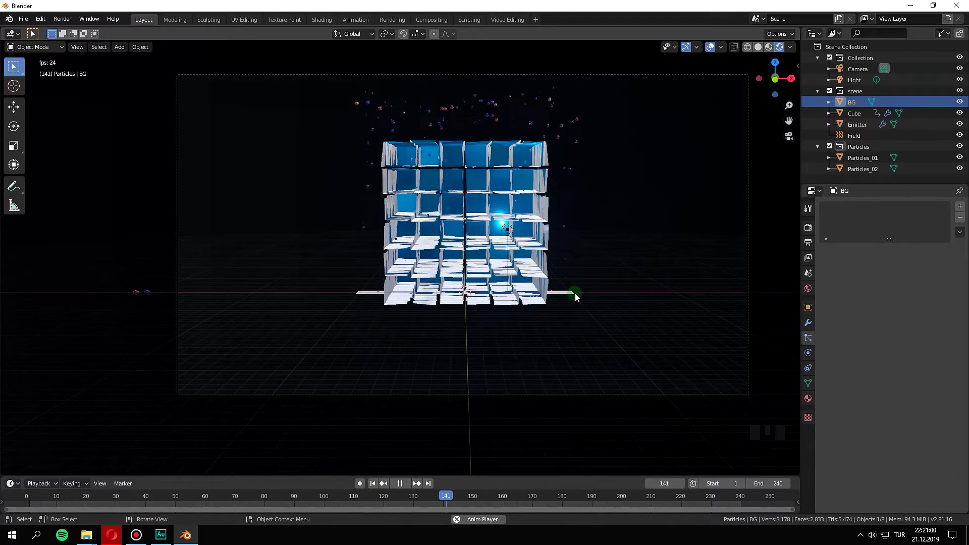
# Add a second force field and raise it 17.03 m along Z above the cube
pyautogui.press('space')
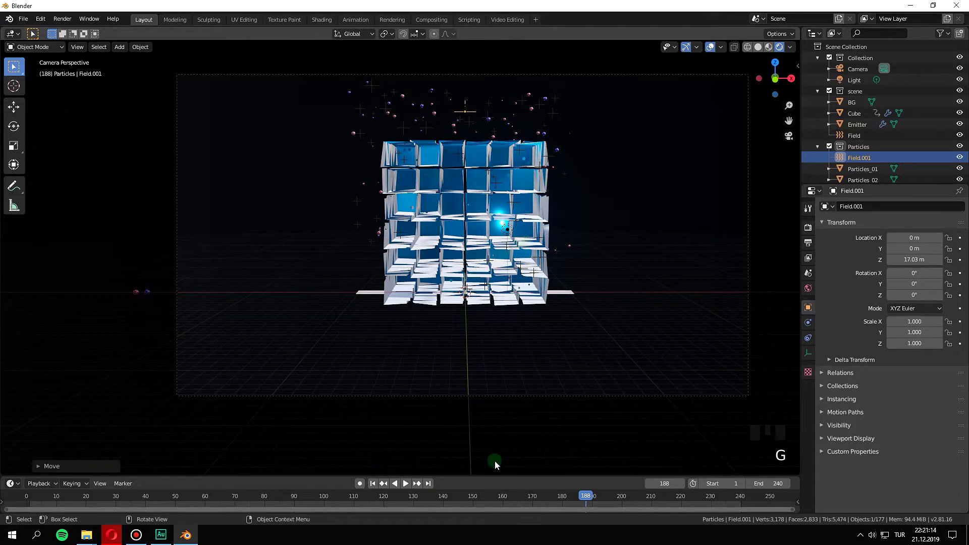
pyautogui.click(491, 495)
pyautogui.press('space')
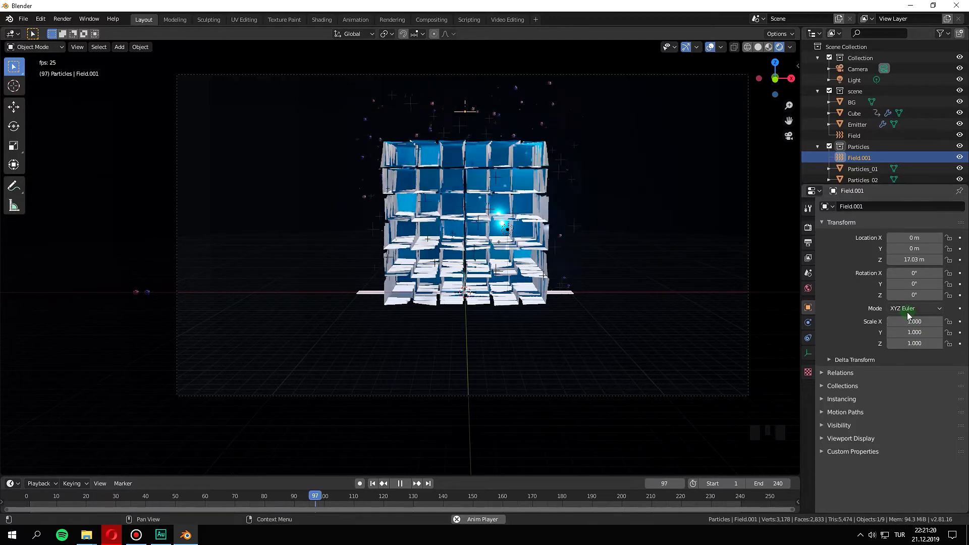
pyautogui.press('space')
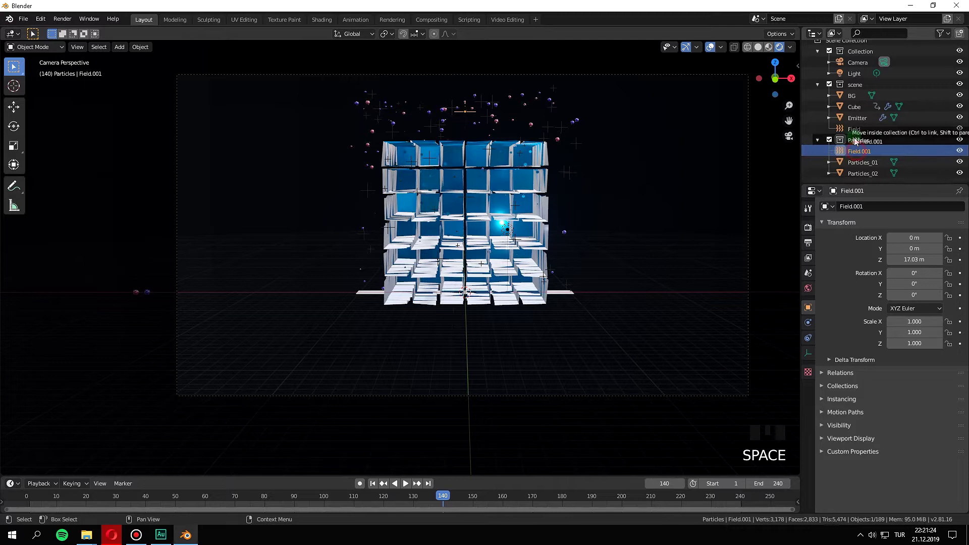
# Place Field.001 in the scene collection and play the animation with it
pyautogui.click(854, 123)
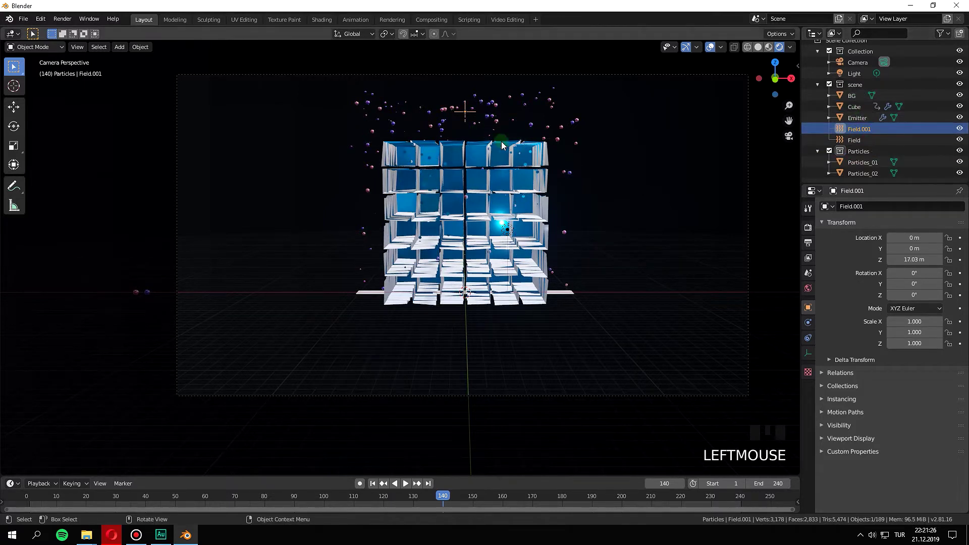
pyautogui.click(429, 497)
pyautogui.press('space')
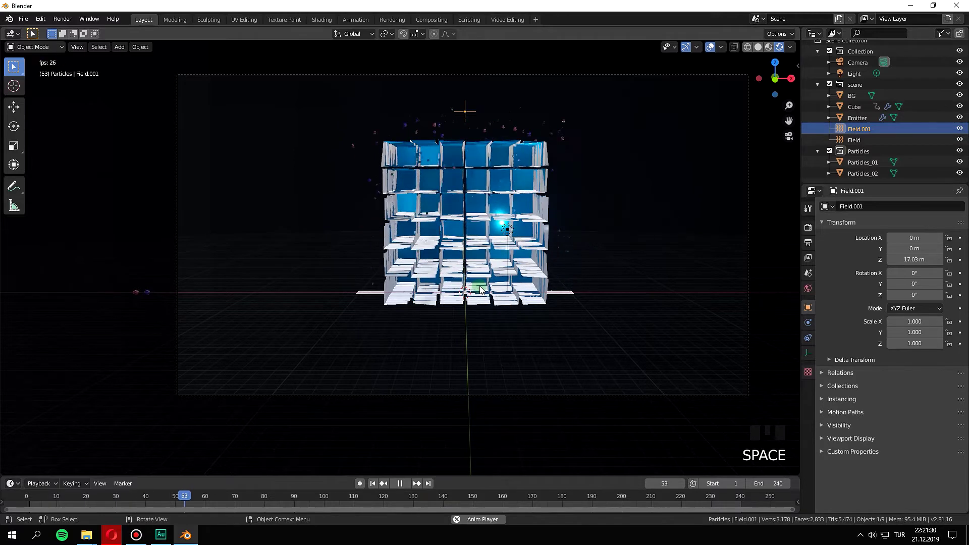
# Make Field.001 a Lennard-Jones force with flow 0.25, replaying to watch the particle cloud reshape
pyautogui.press('space')
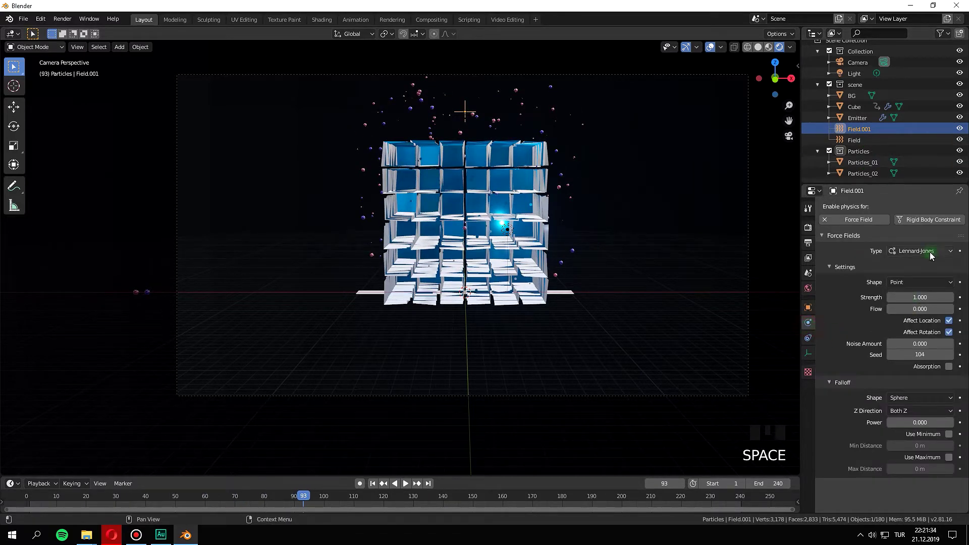
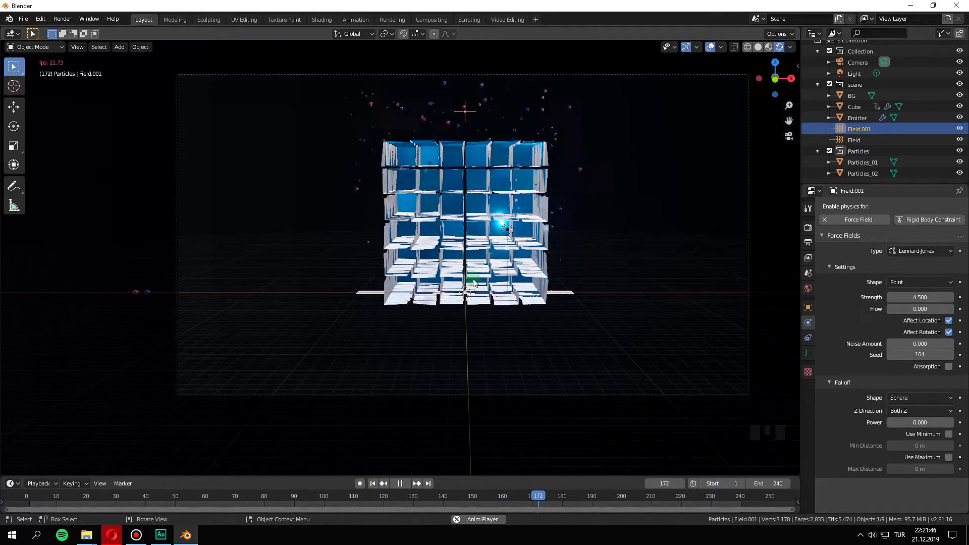
pyautogui.press('space')
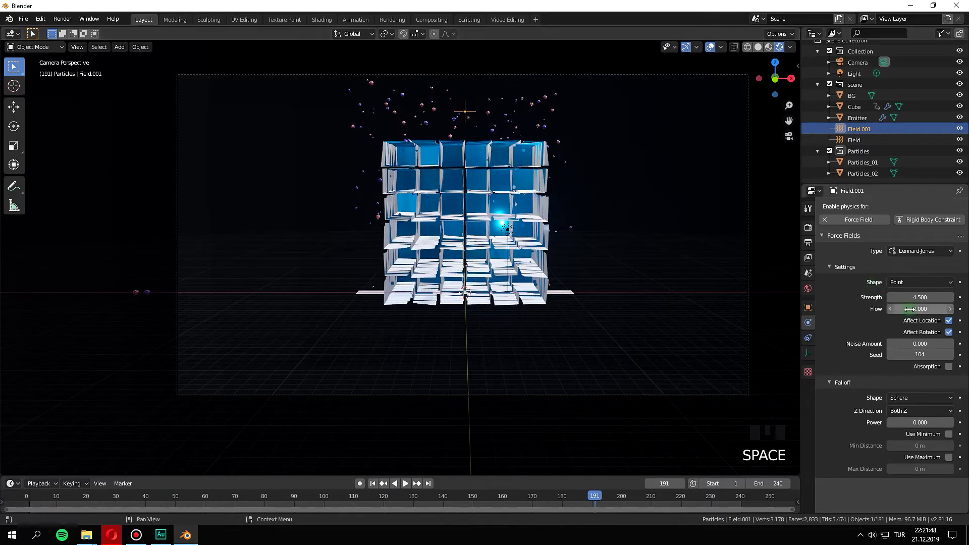
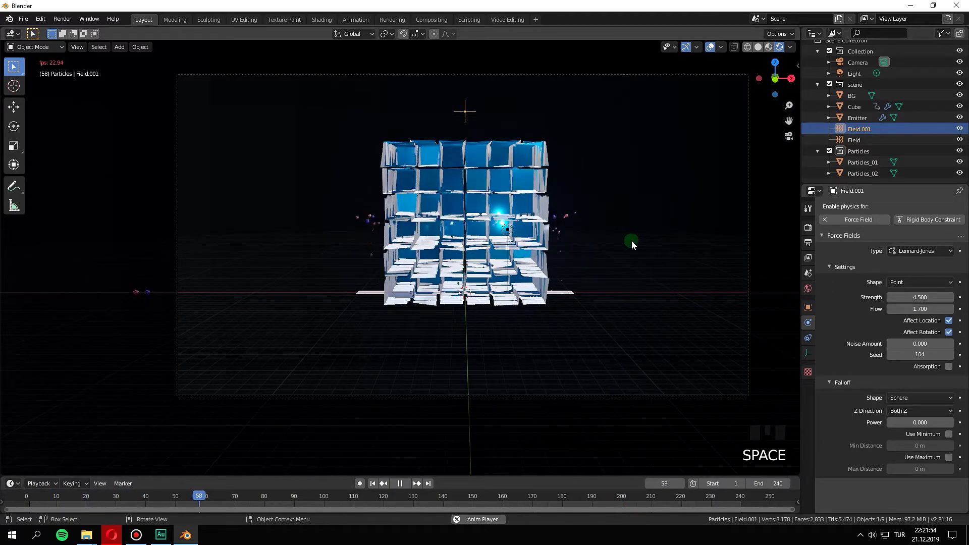
pyautogui.press('space')
pyautogui.press('space')
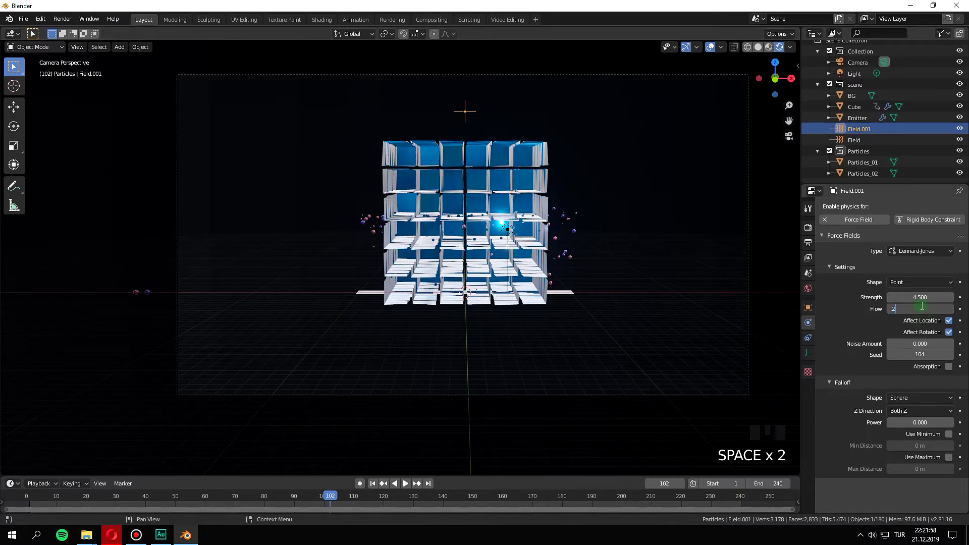
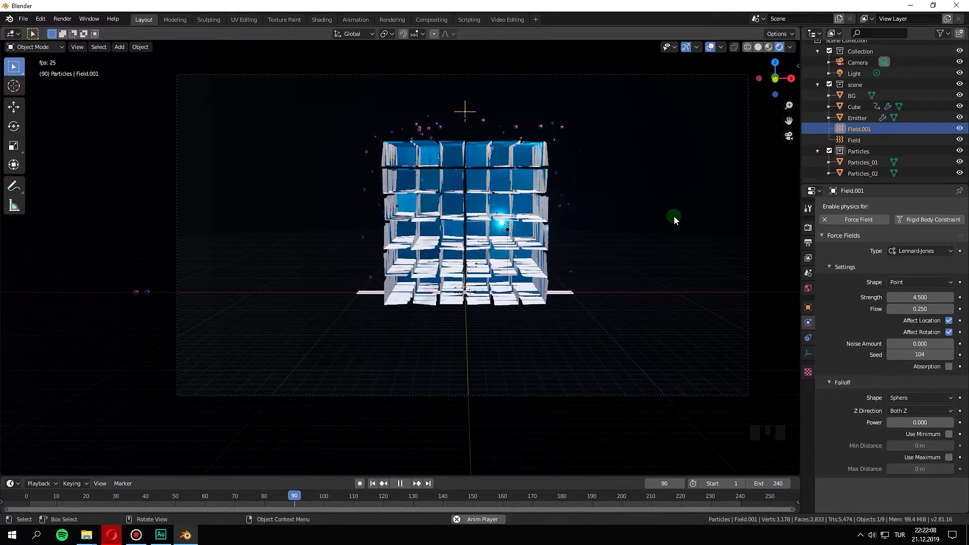
pyautogui.scroll(3)
pyautogui.scroll(3)
pyautogui.scroll(-3)
pyautogui.press('space')
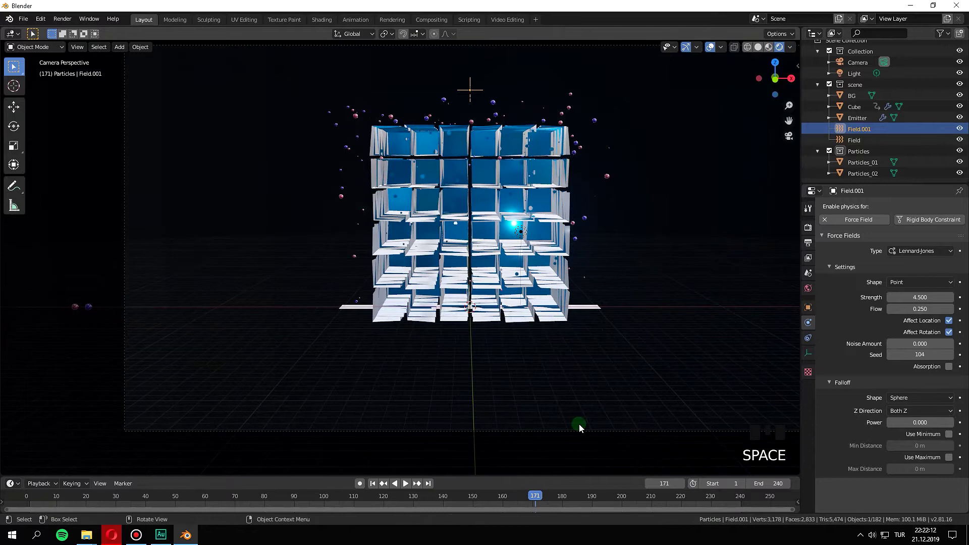
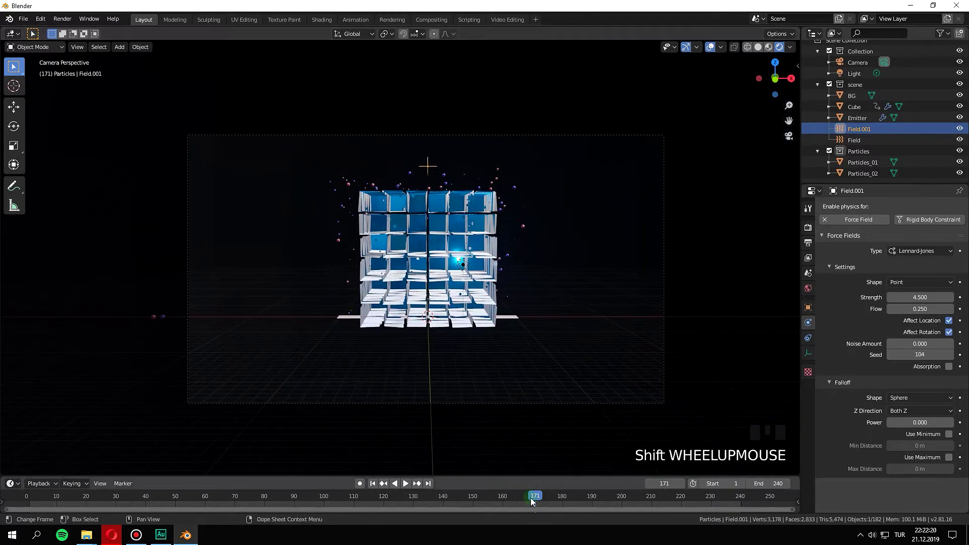
# Lower Field.001's strength to 3.000 and replay to check the result
pyautogui.click(514, 500)
pyautogui.press('space')
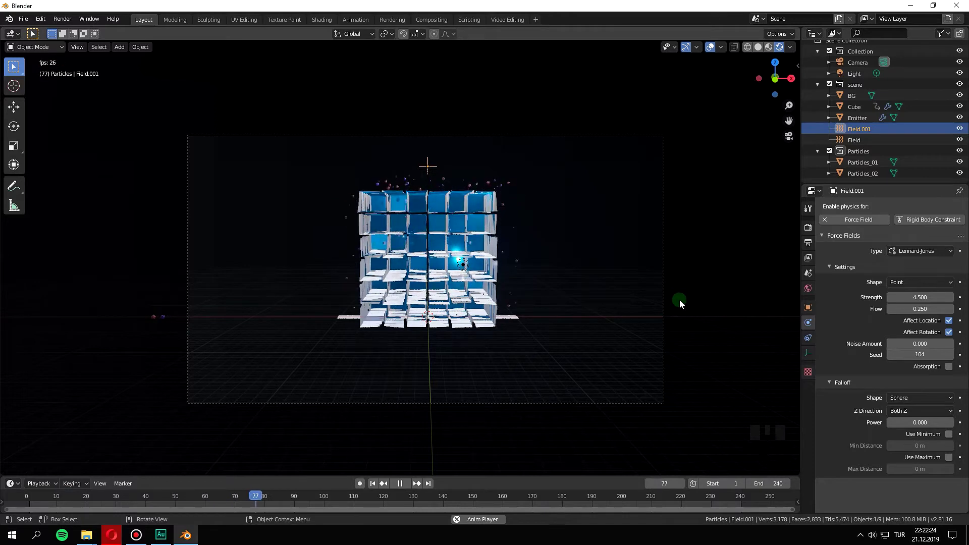
pyautogui.scroll(3)
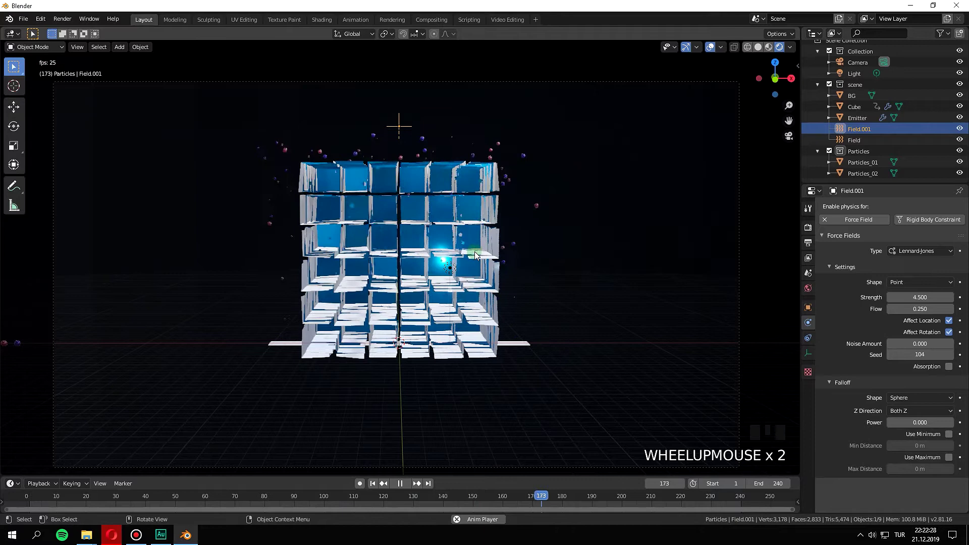
pyautogui.press('space')
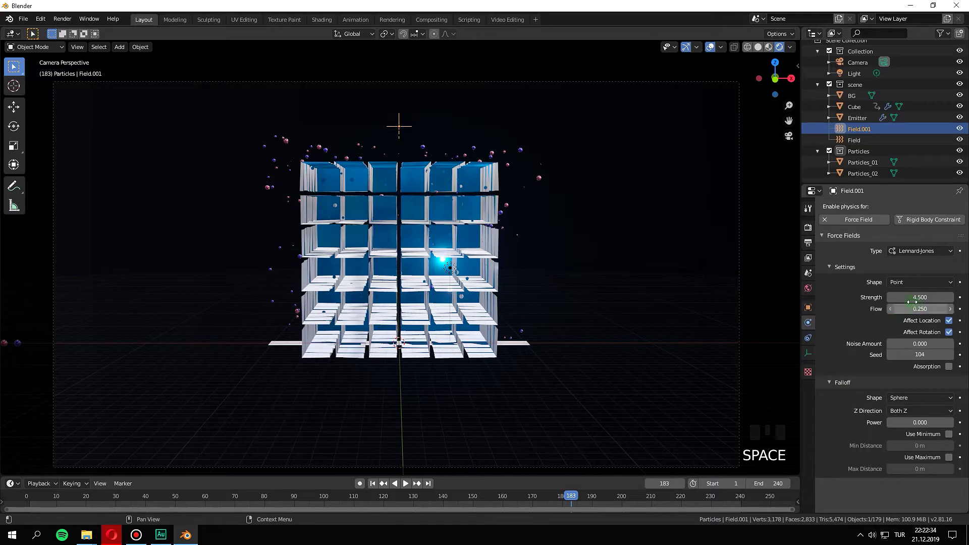
pyautogui.moveTo(917, 307); pyautogui.dragTo(858, 461)
pyautogui.press('space')
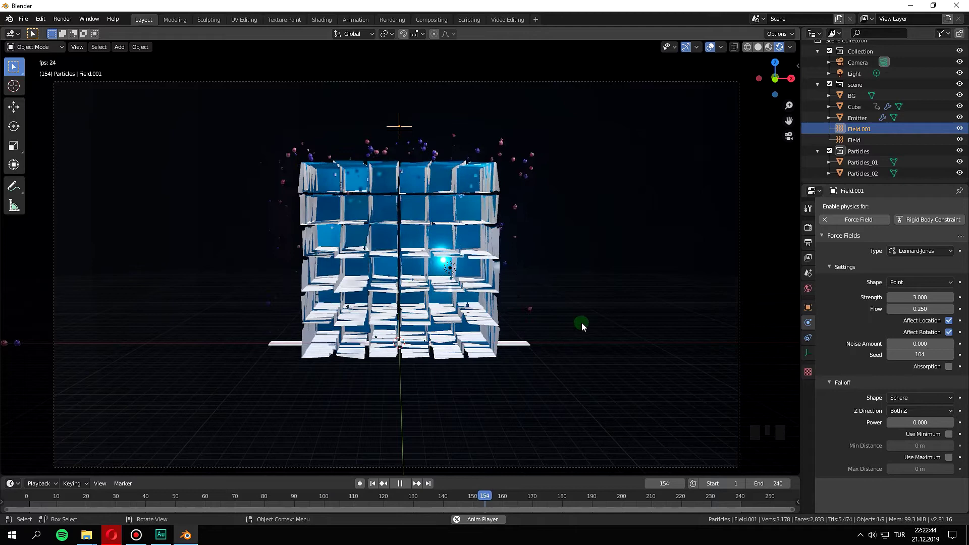
# Switch Field.001 from Lennard-Jones to a Vortex force field and preview the particles spreading
pyautogui.press('space')
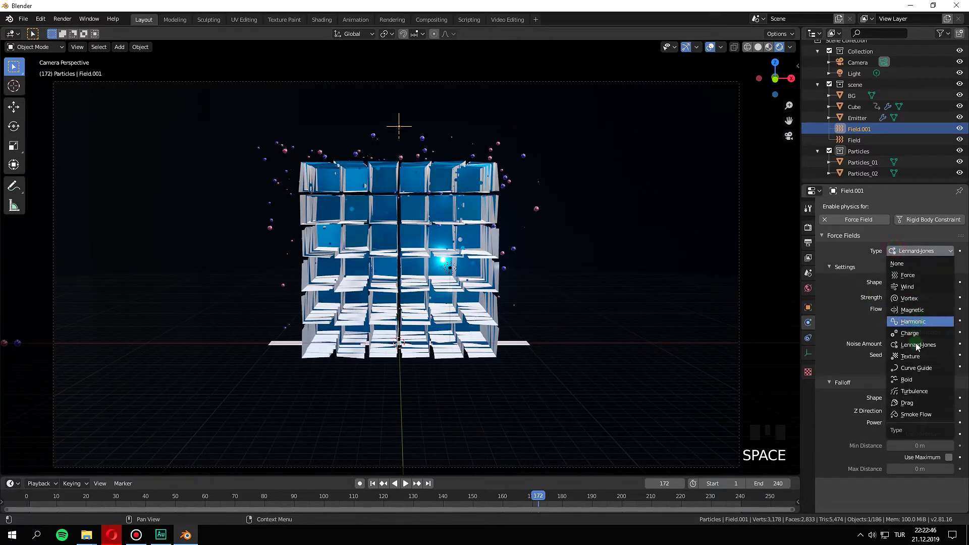
pyautogui.moveTo(887, 303); pyautogui.dragTo(755, 460)
pyautogui.press('space')
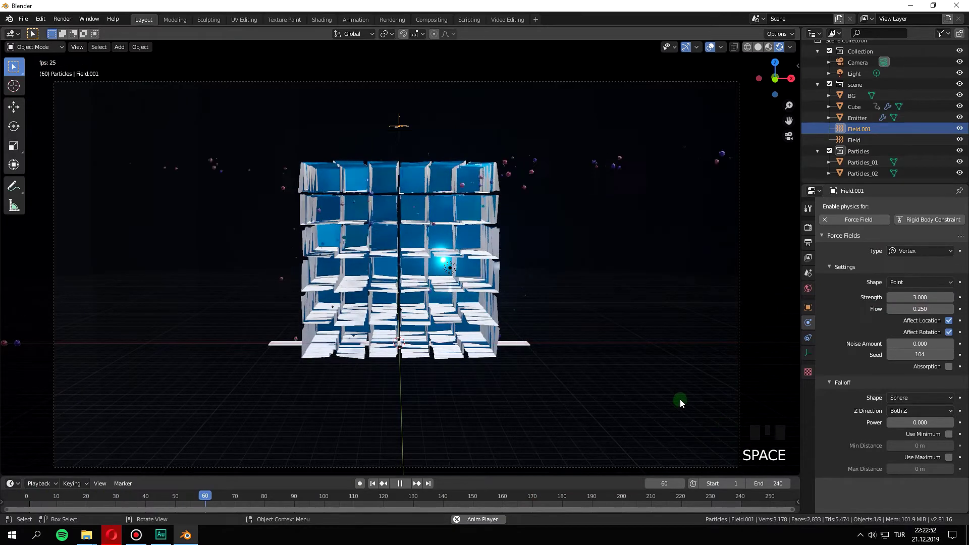
pyautogui.press('space')
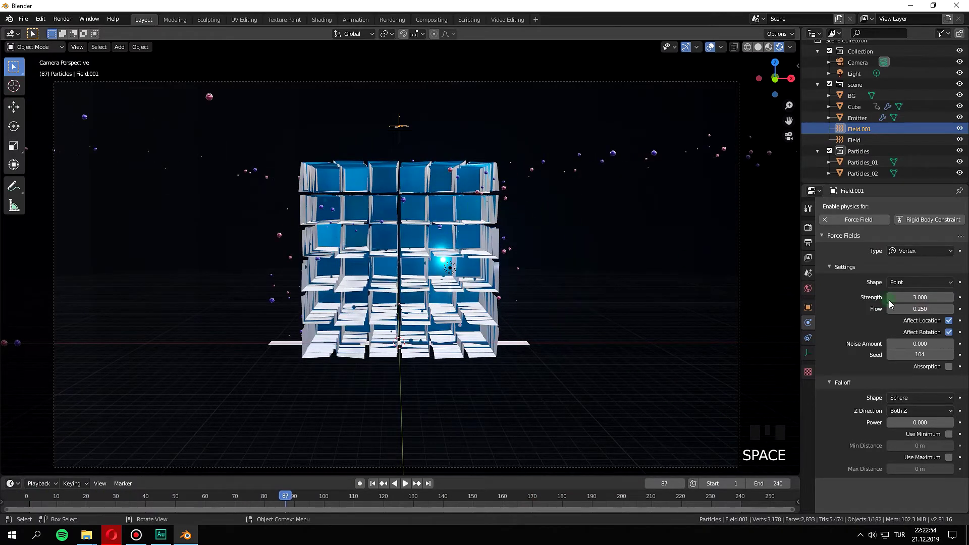
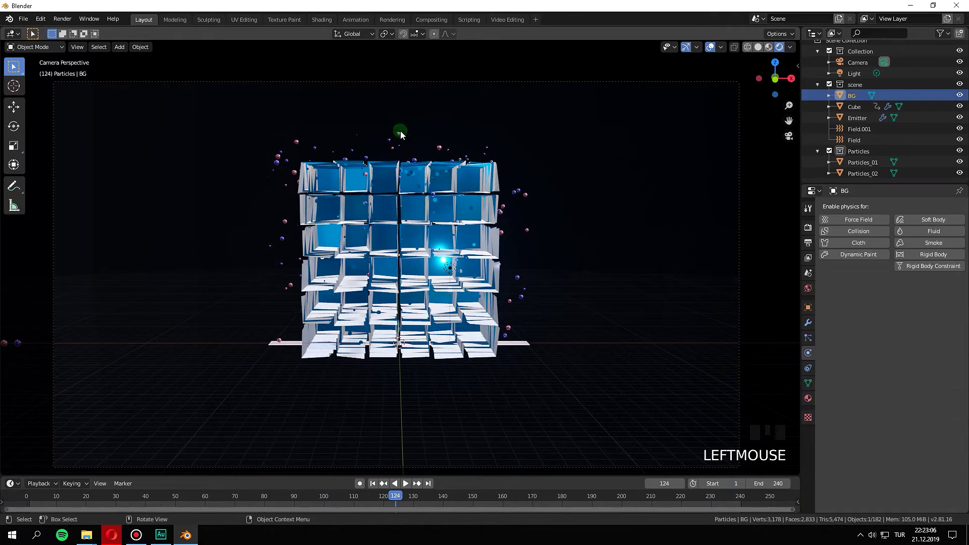
# Select the Field.001 force field above the cube
pyautogui.click(863, 130)
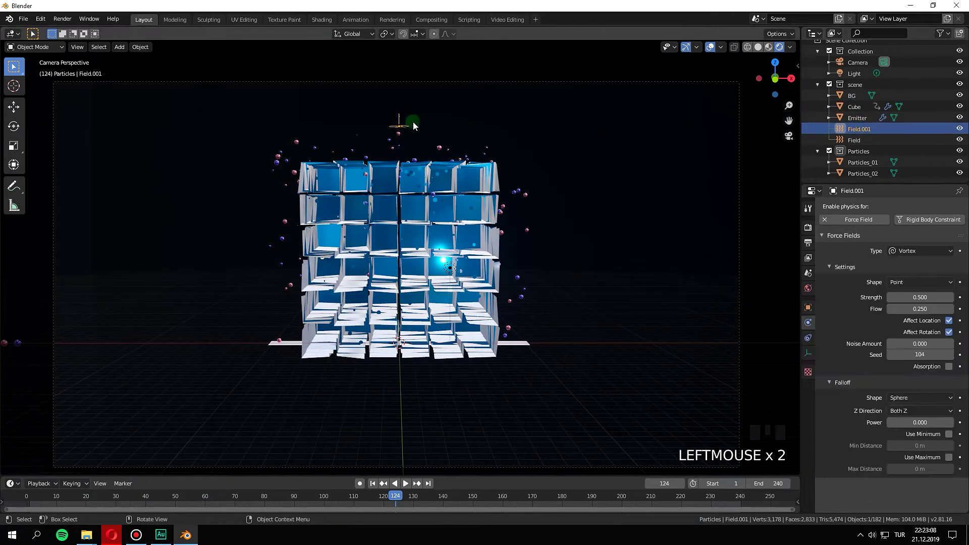
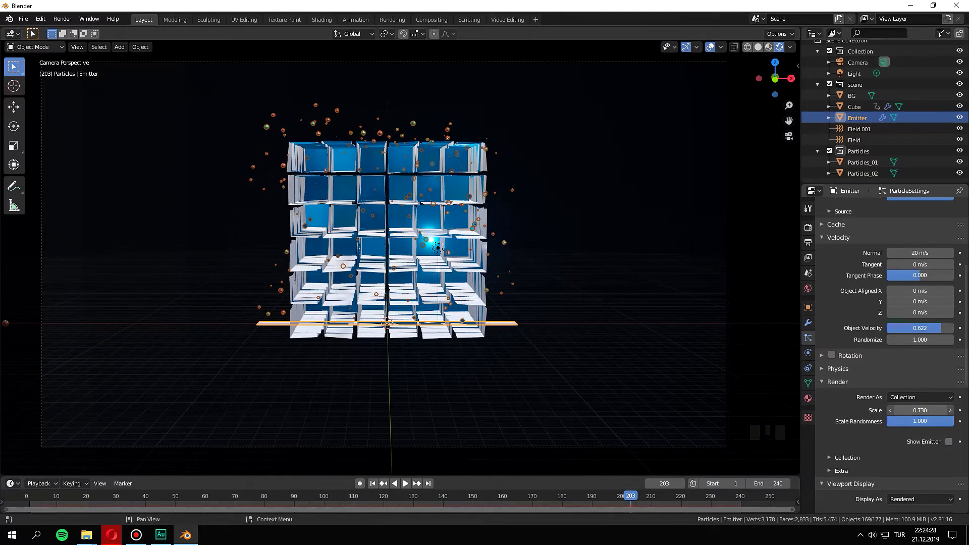
# Set particle Normal velocity 12 m/s, Tangent 1.1 m/s, Lifetime 60, previewing between changes
pyautogui.click(626, 500)
pyautogui.press('space')
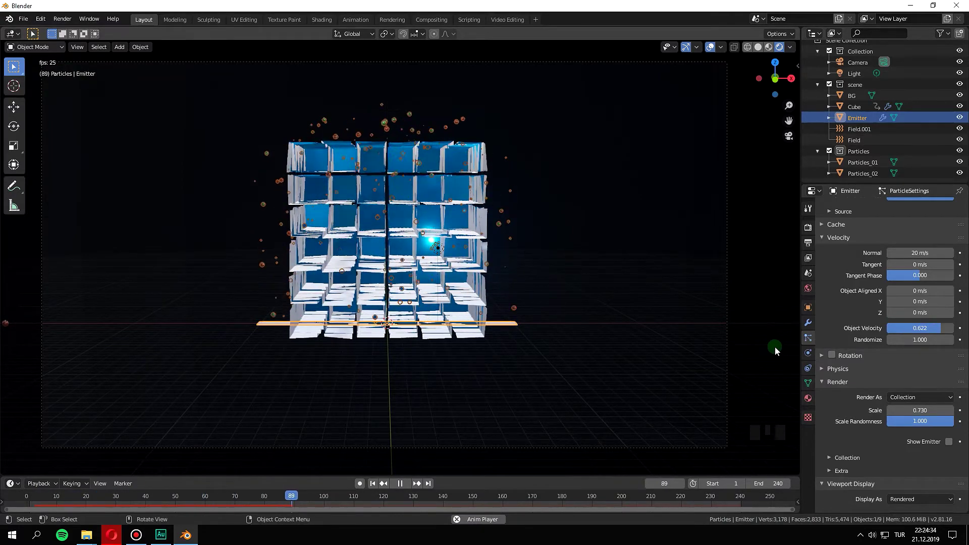
pyautogui.press('space')
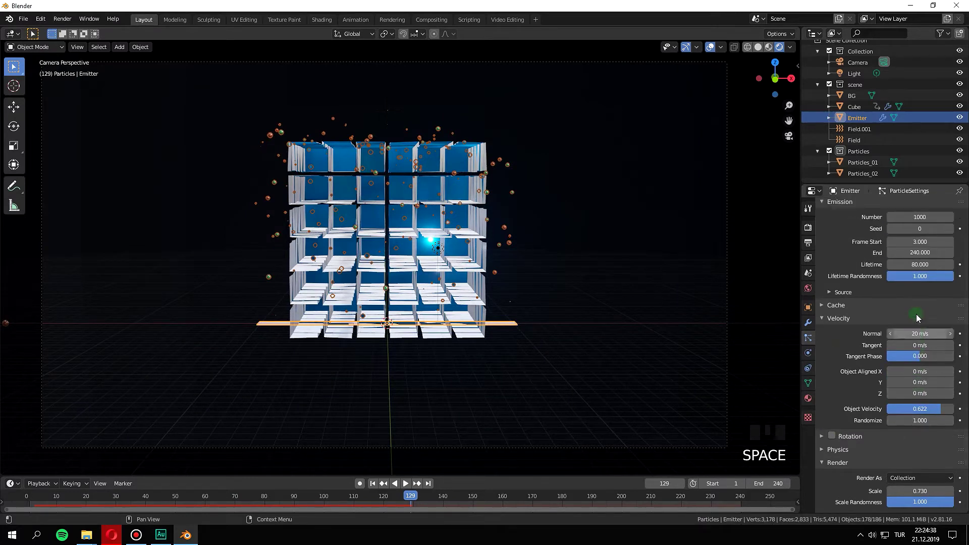
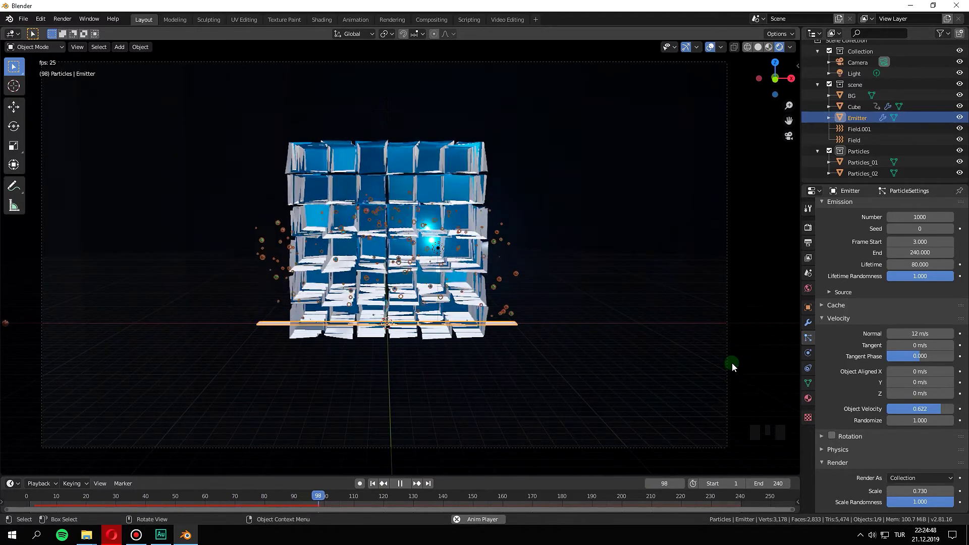
pyautogui.press('space')
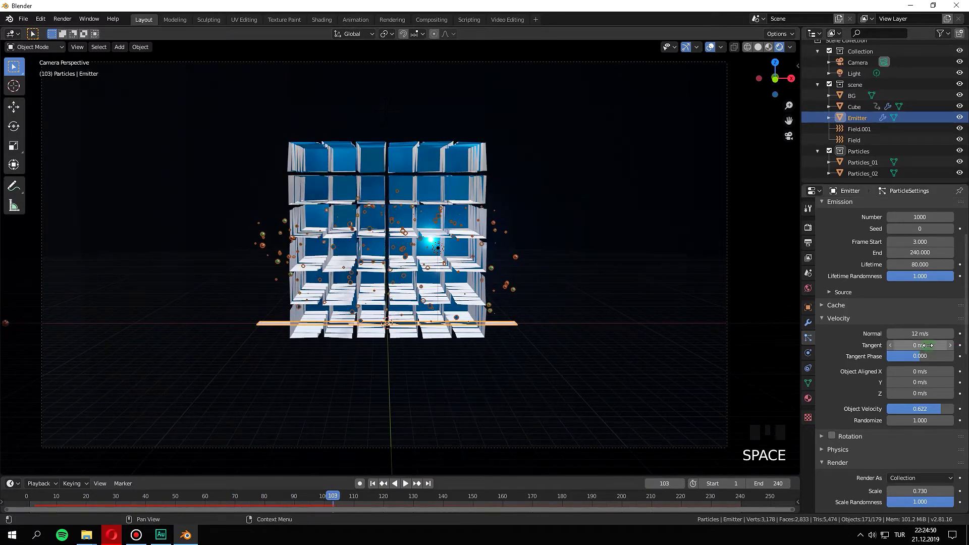
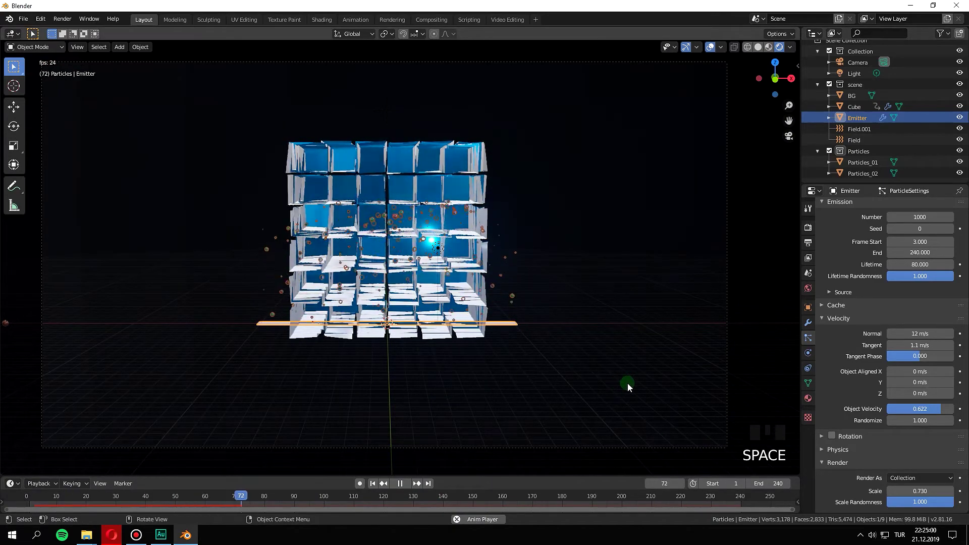
pyautogui.press('space')
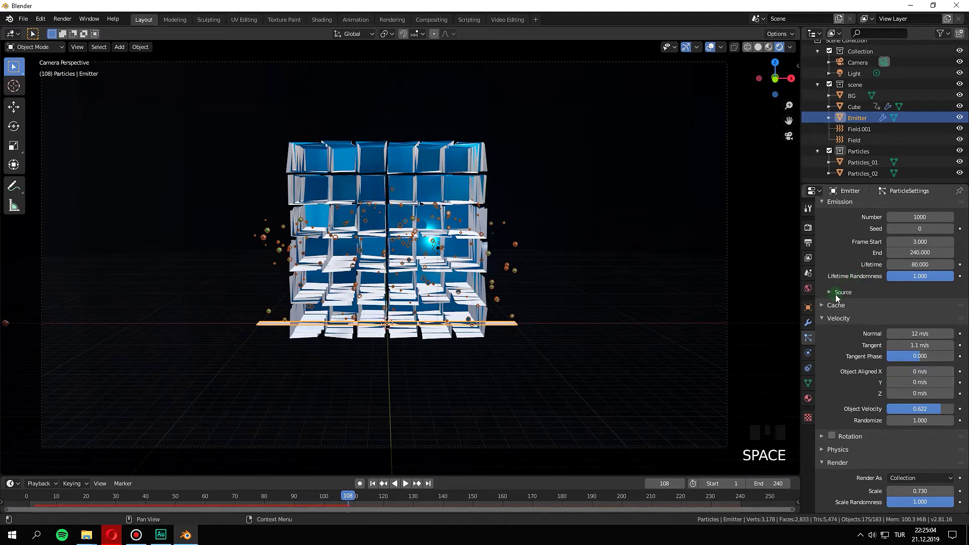
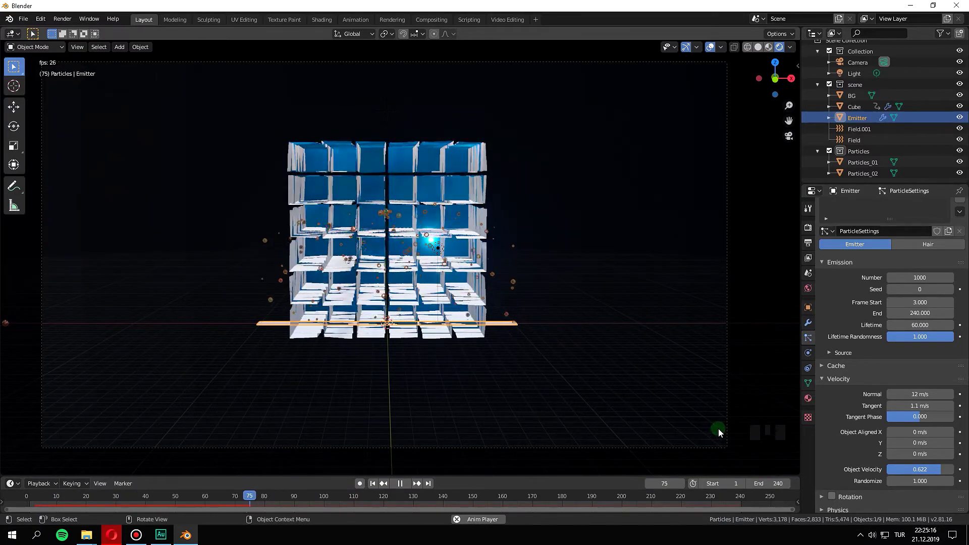
# Set Emission Number 750, Lifetime 80 and raise the velocity factor from 0.622 to 1.000, then preview
pyautogui.press('space')
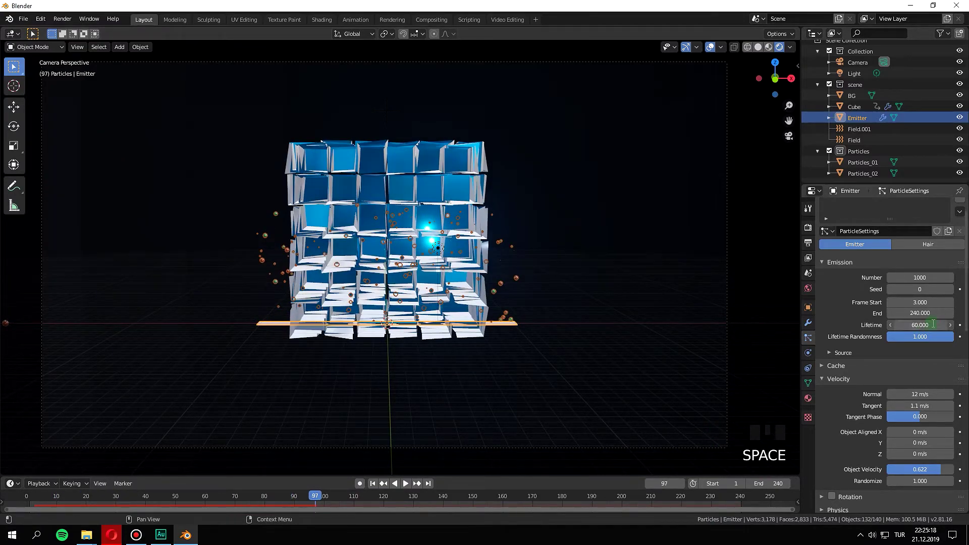
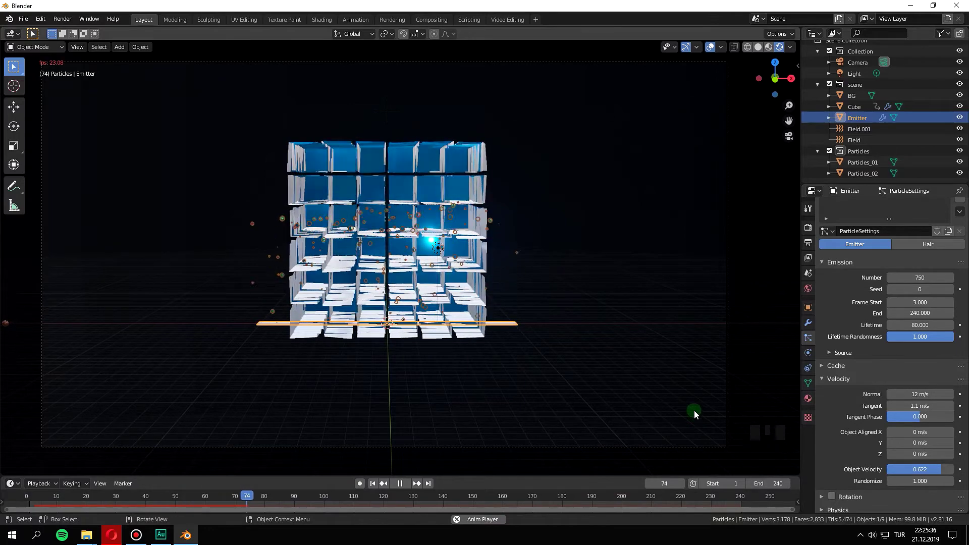
pyautogui.press('space')
pyautogui.moveTo(303, 500); pyautogui.dragTo(678, 482)
pyautogui.press('space')
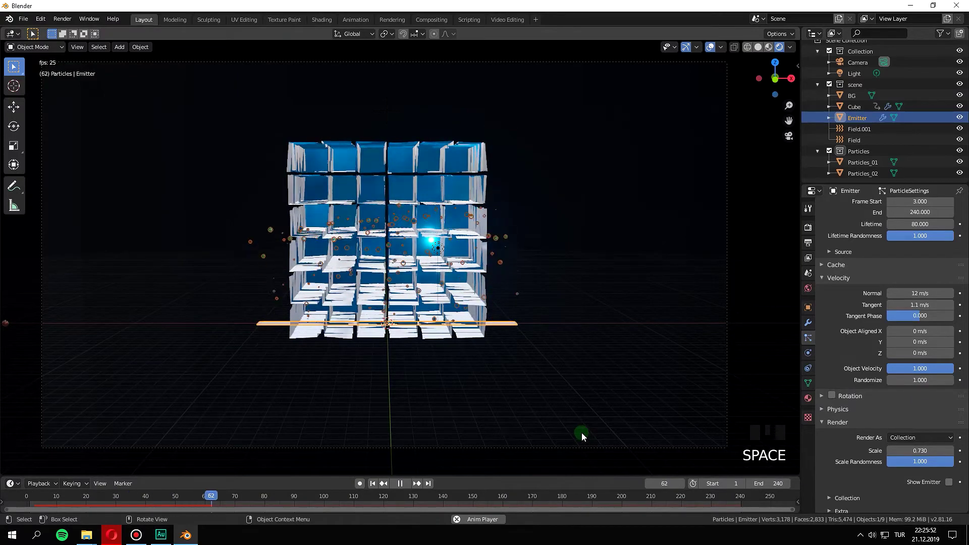
pyautogui.press('space')
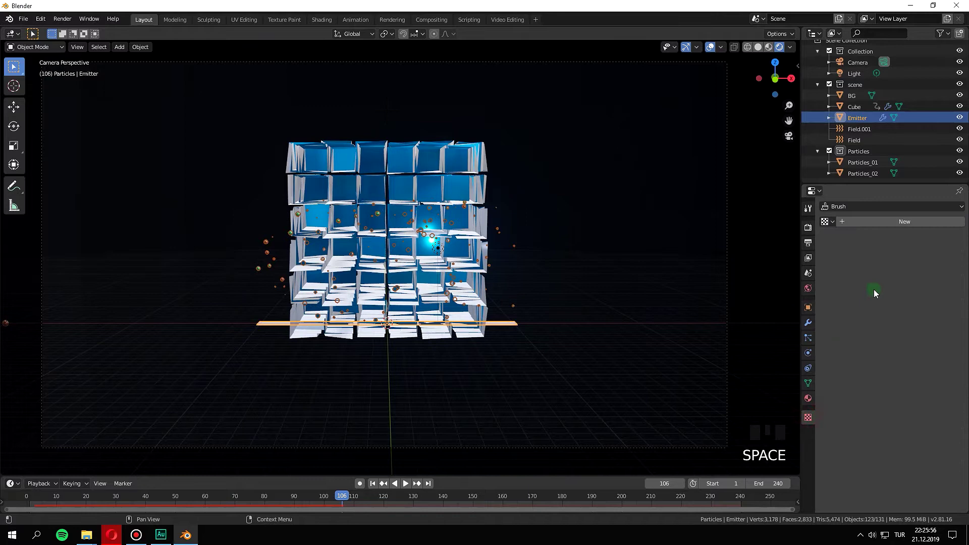
# Select the Particles_01 object in the Outliner
pyautogui.click(859, 142)
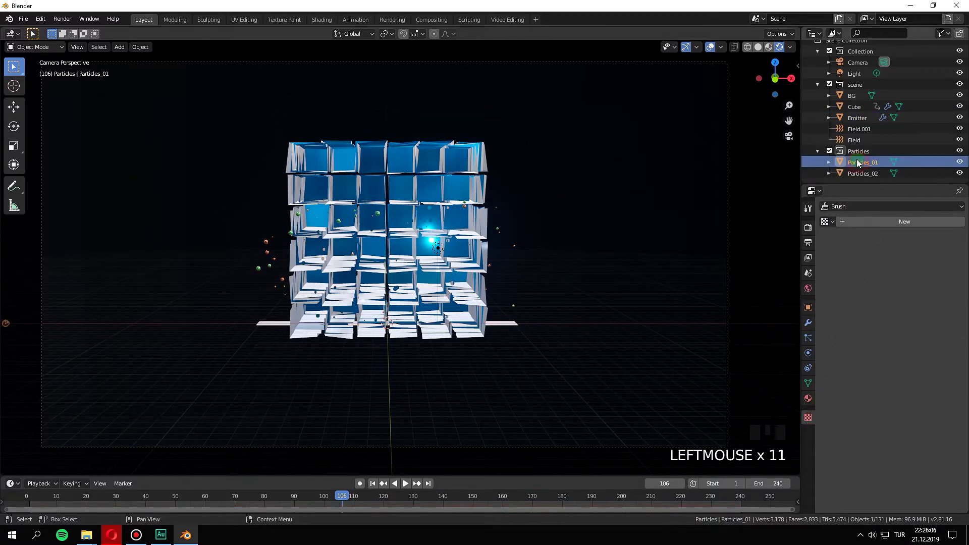
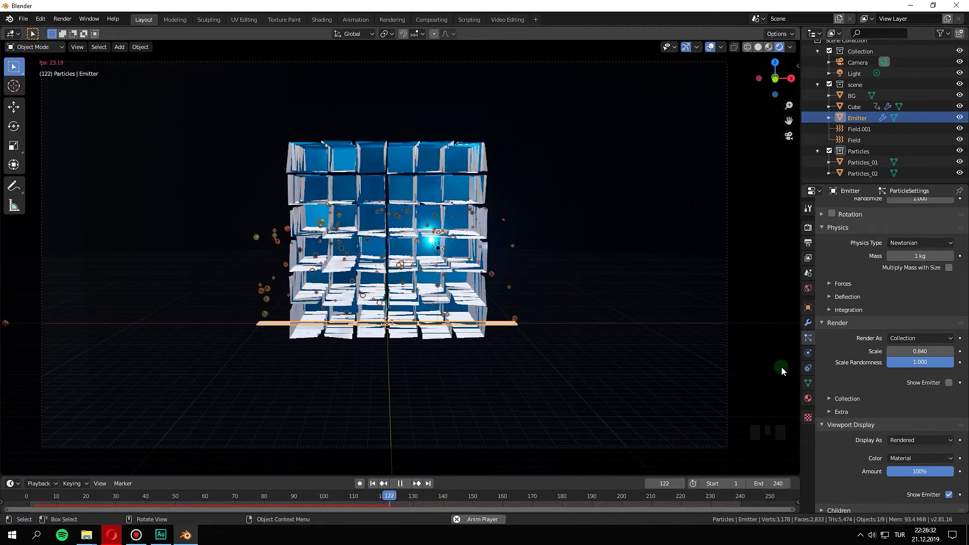
# Enable Pick Random for the emitter's particle collection and check the result
pyautogui.press('space')
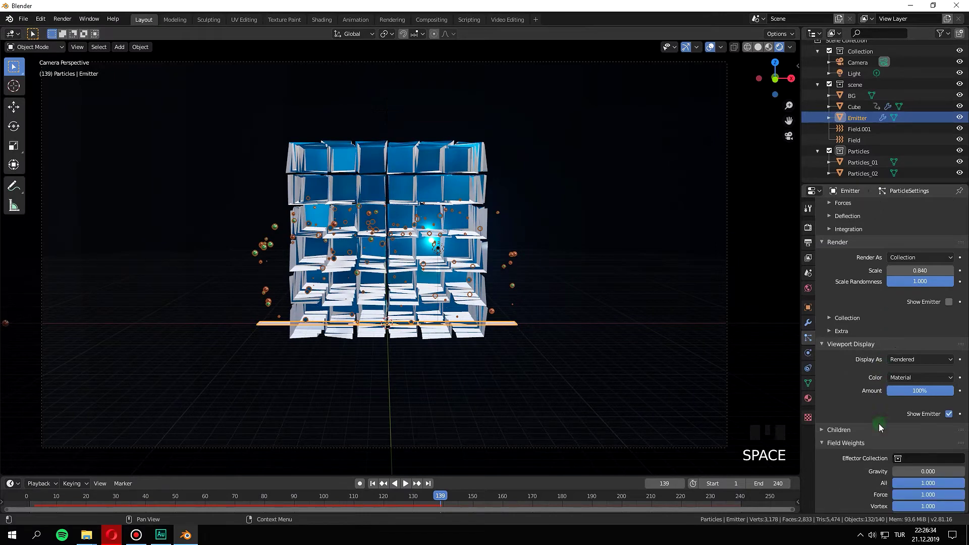
pyautogui.moveTo(950, 416); pyautogui.dragTo(750, 345)
pyautogui.press('space')
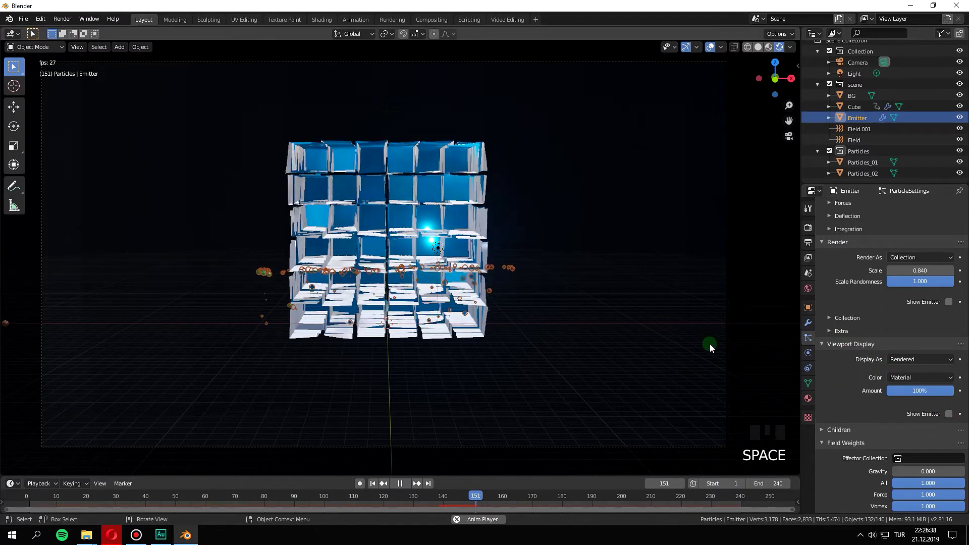
pyautogui.press('space')
pyautogui.click(540, 497)
# Change the Field force type from Turbulence to Harmonic and preview the particles
pyautogui.press('space')
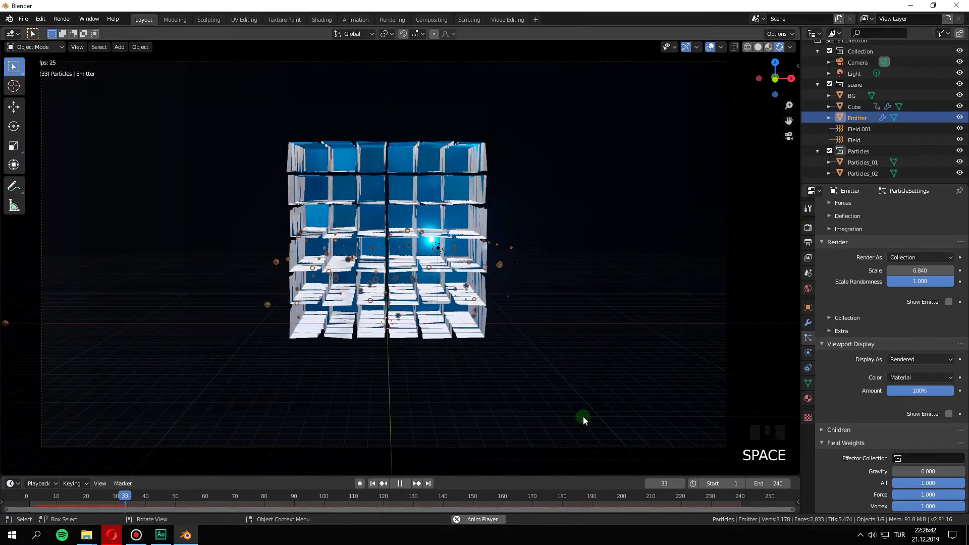
pyautogui.press('space')
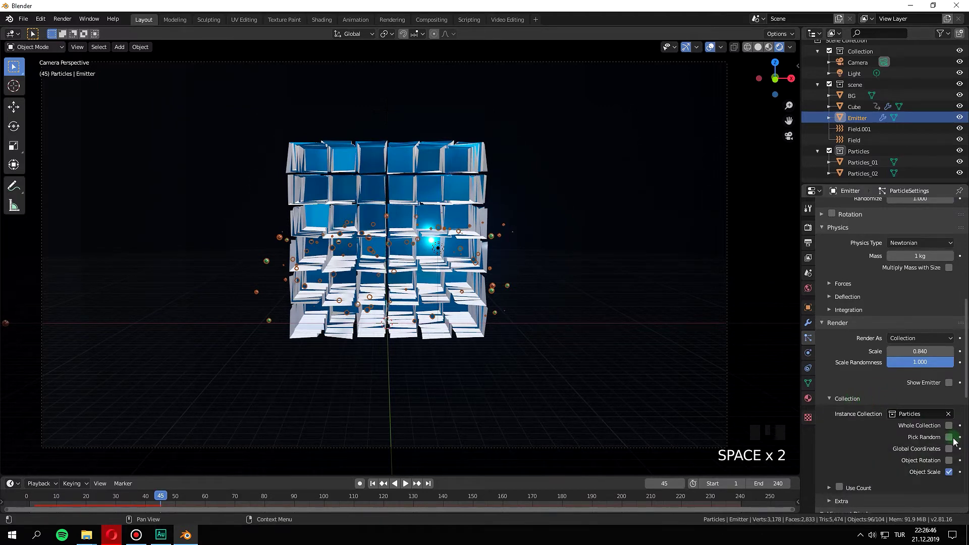
pyautogui.moveTo(954, 441); pyautogui.dragTo(735, 495)
pyautogui.press('space')
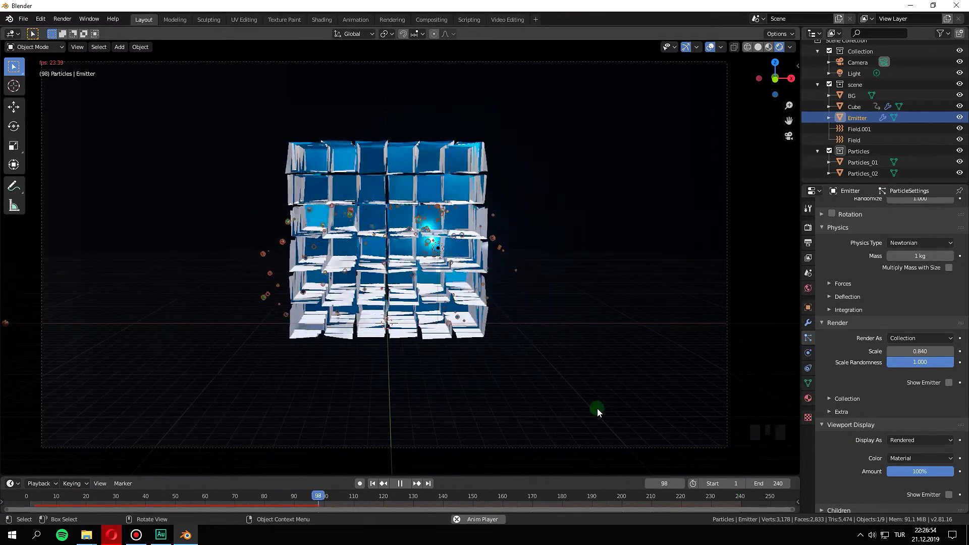
pyautogui.press('space')
# Set the Harmonic field values to 0.500 and 6.000 and preview the particle scatter
pyautogui.moveTo(437, 497); pyautogui.dragTo(860, 151)
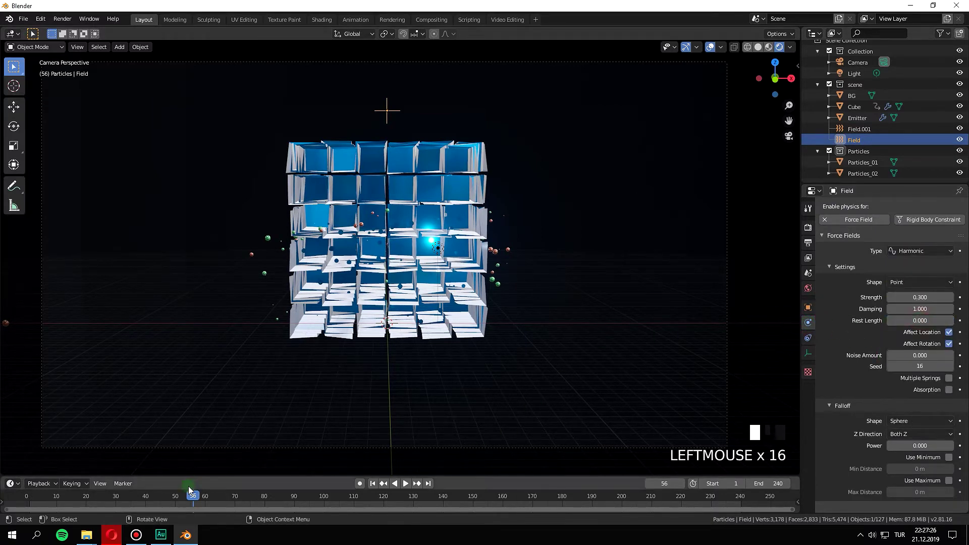
pyautogui.press('space')
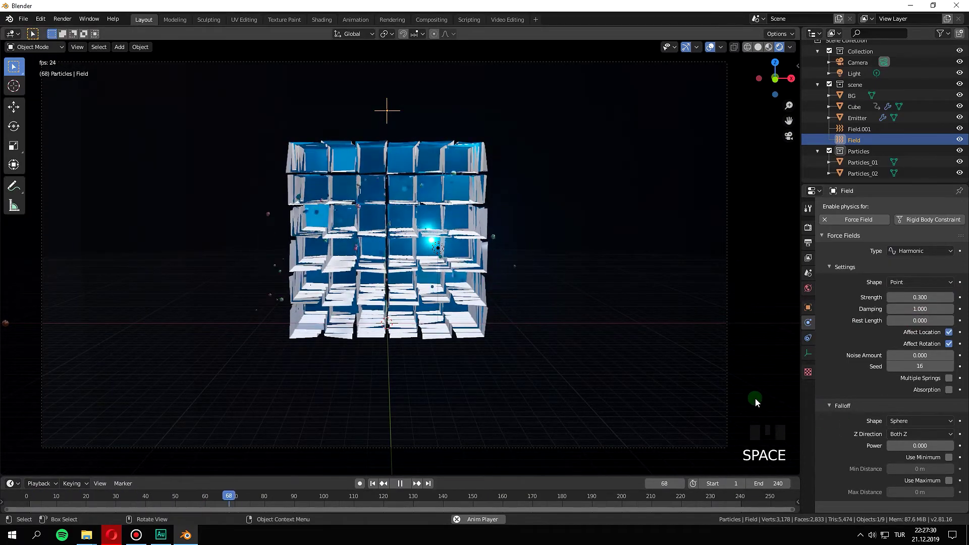
pyautogui.press('space')
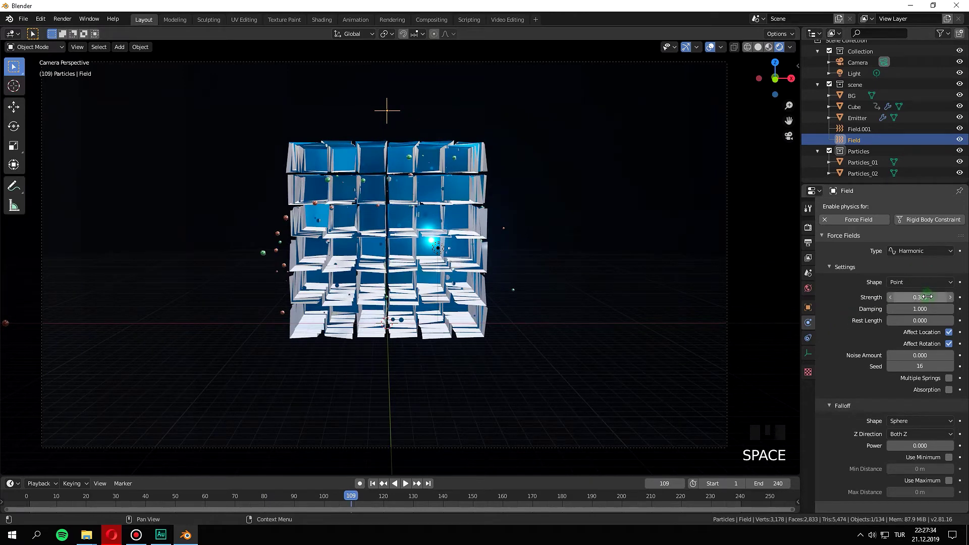
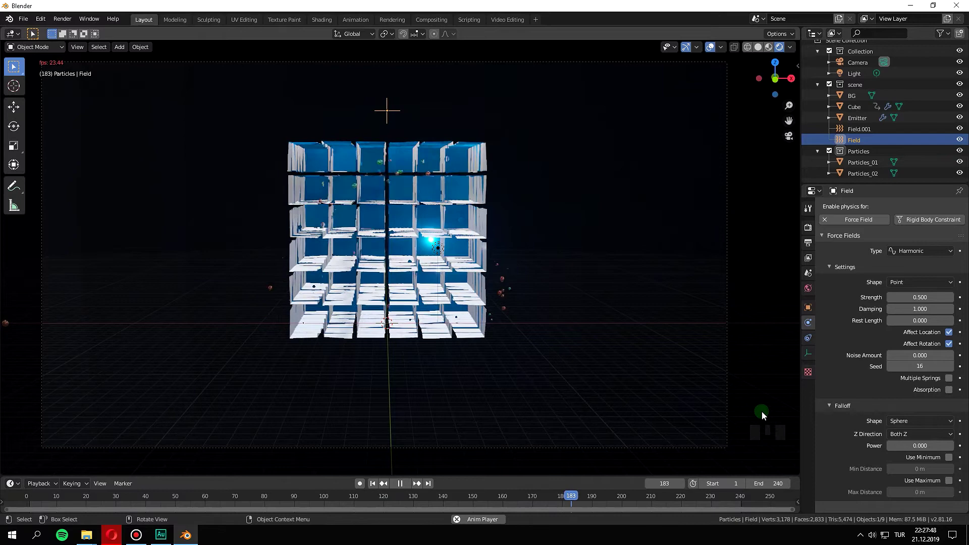
pyautogui.press('space')
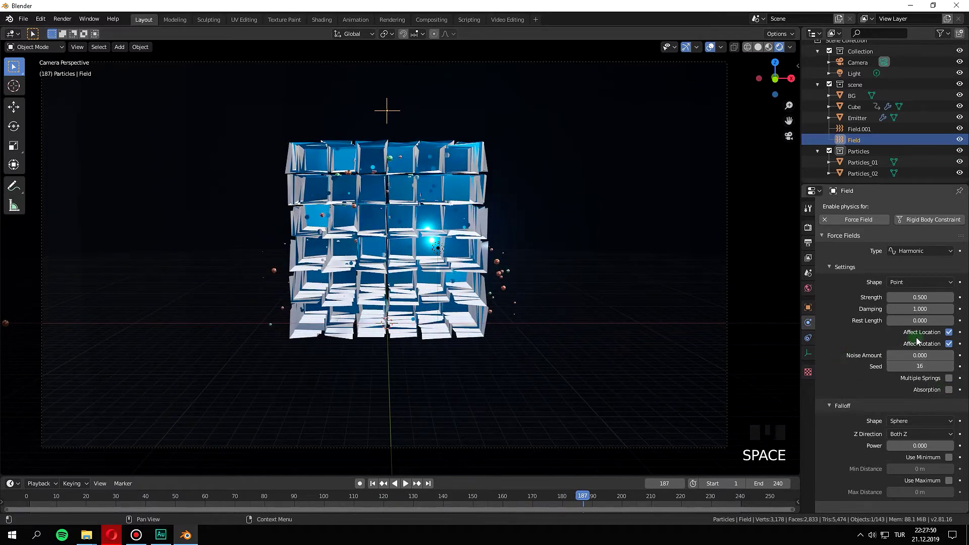
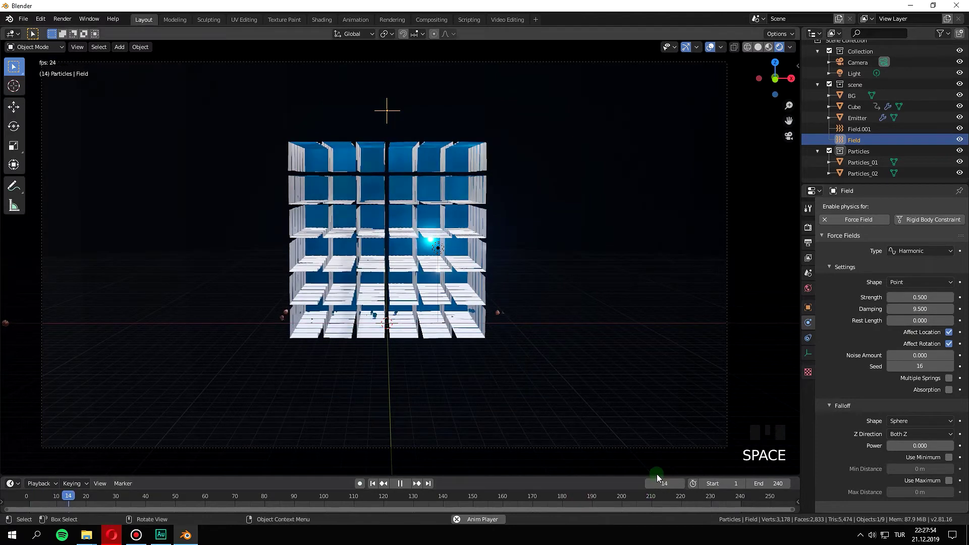
# Undo recent tweaks, retune the Harmonic field to 0.7 and 100, and replay the simulation
pyautogui.press('space')
pyautogui.press('ctrl+z')
pyautogui.press('ctrl+z')
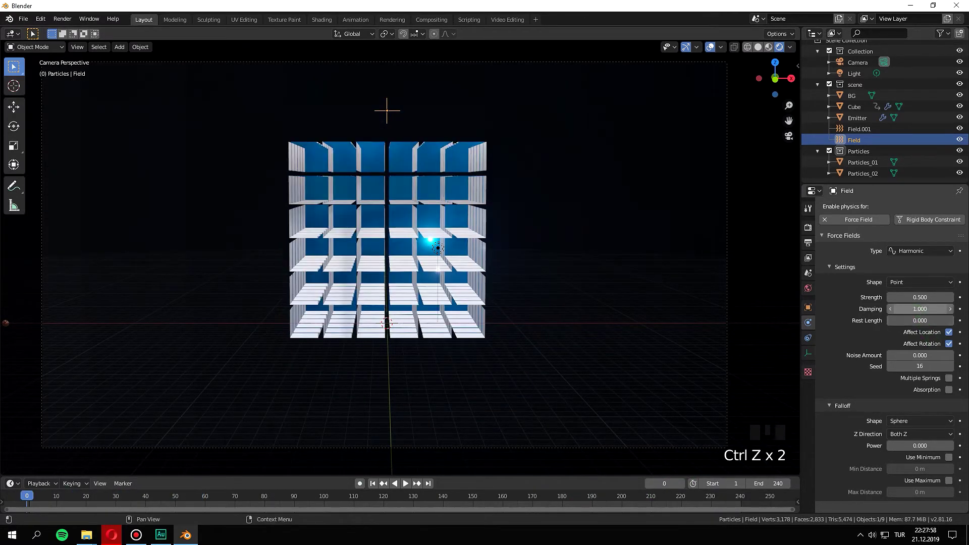
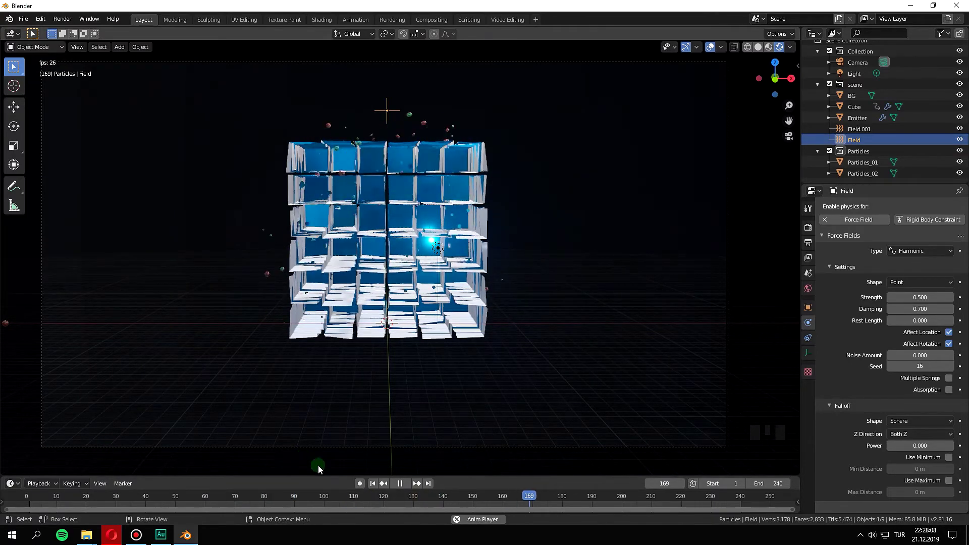
pyautogui.press('space')
pyautogui.click(443, 512)
pyautogui.press('space')
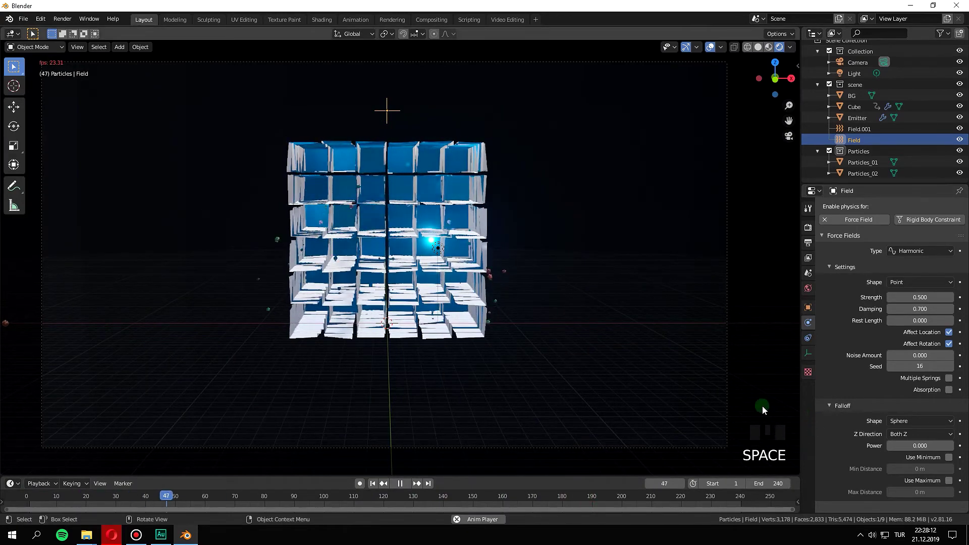
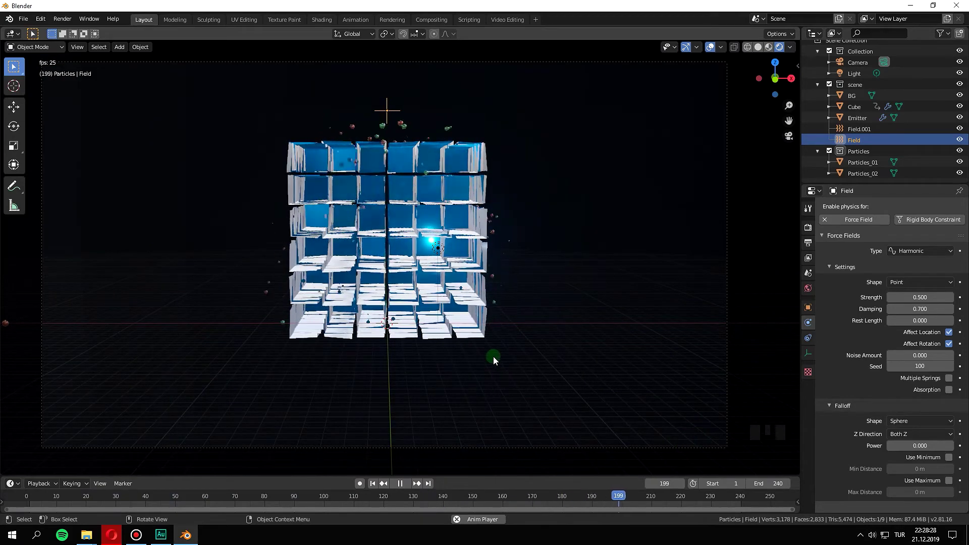
pyautogui.press('space')
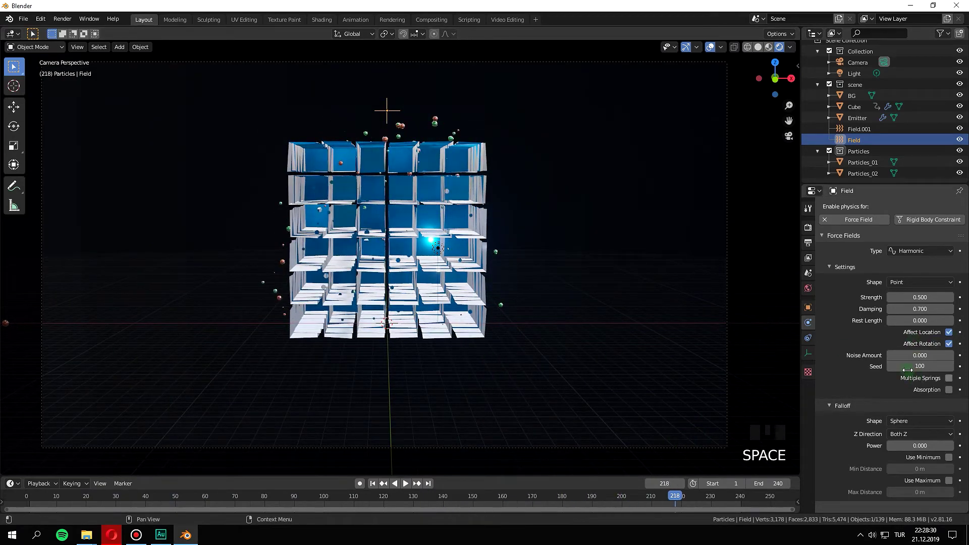
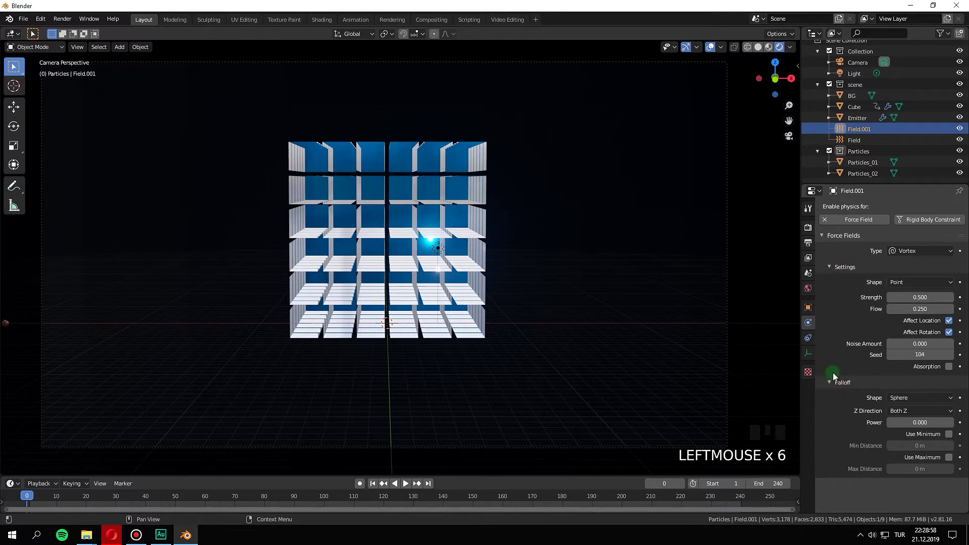
# Lower one of the Emitter's force-field weights to 0.750 and preview the result
pyautogui.click(856, 169)
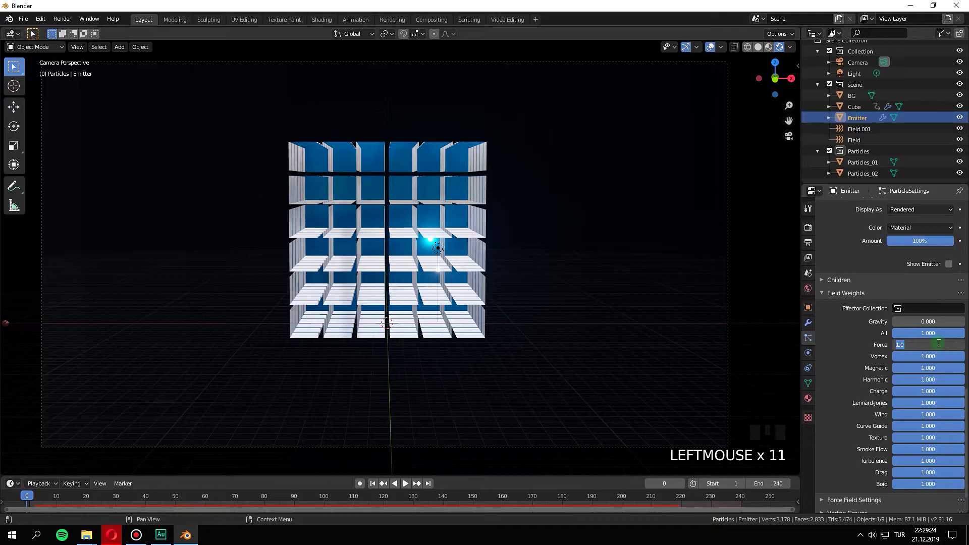
pyautogui.moveTo(941, 346); pyautogui.dragTo(73, 474)
pyautogui.press('space')
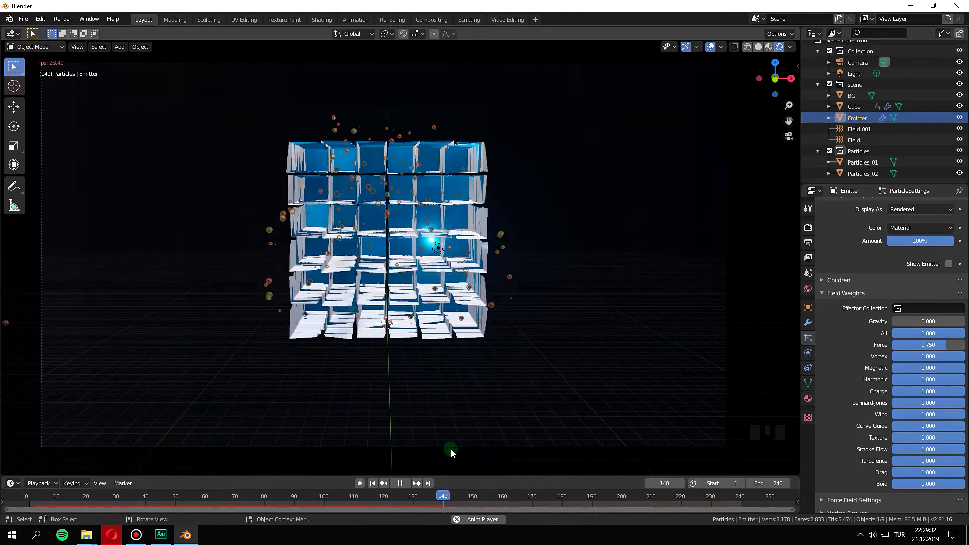
pyautogui.press('space')
# Enlarge the Timeline editor and return the animation to frame 0
pyautogui.moveTo(499, 497); pyautogui.dragTo(610, 275)
pyautogui.press('KP_0')
pyautogui.press('KP_0')
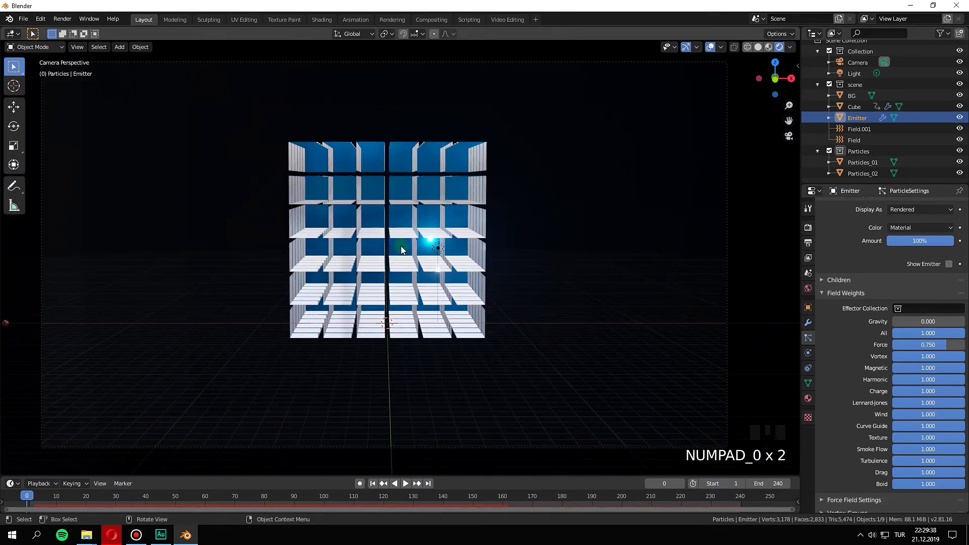
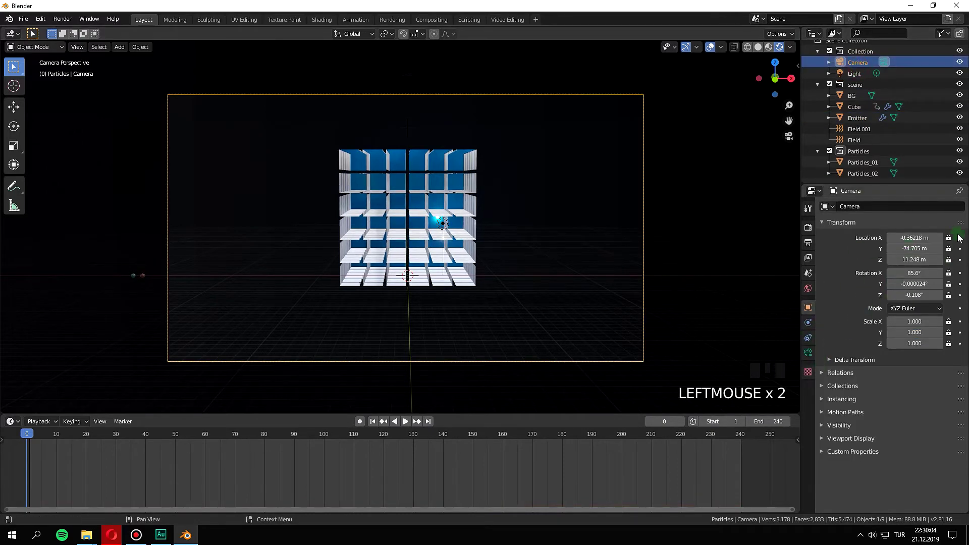
# Adjust the camera's Y location for its frame-0 pose
pyautogui.moveTo(952, 242); pyautogui.dragTo(776, 309)
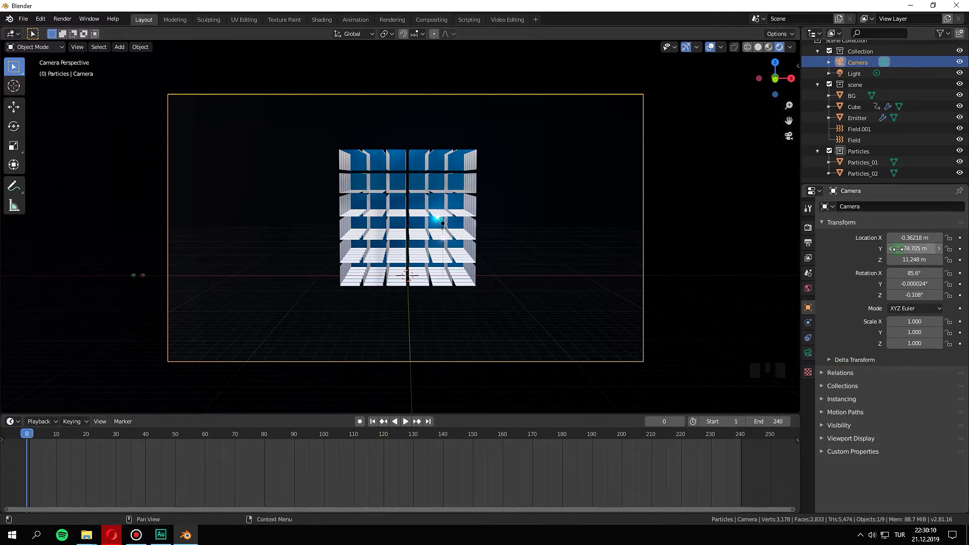
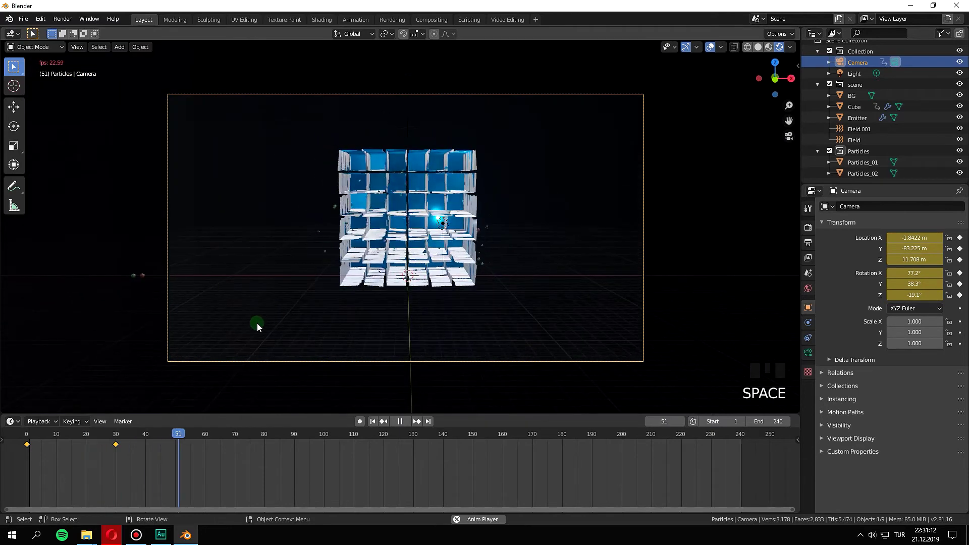
# Duplicate the frame-30 camera key to frame 50 and play back the held pose
pyautogui.moveTo(179, 440); pyautogui.dragTo(109, 447)
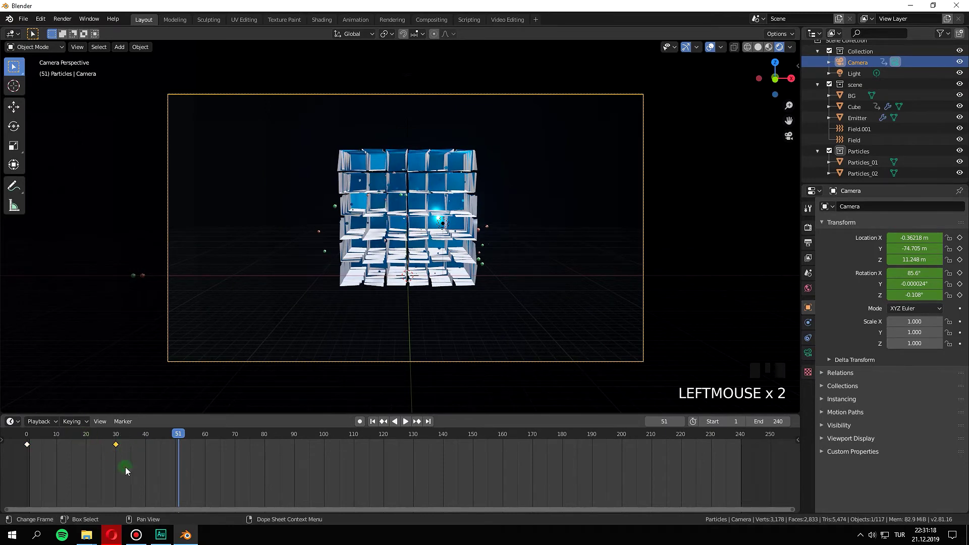
pyautogui.moveTo(119, 461); pyautogui.dragTo(191, 458)
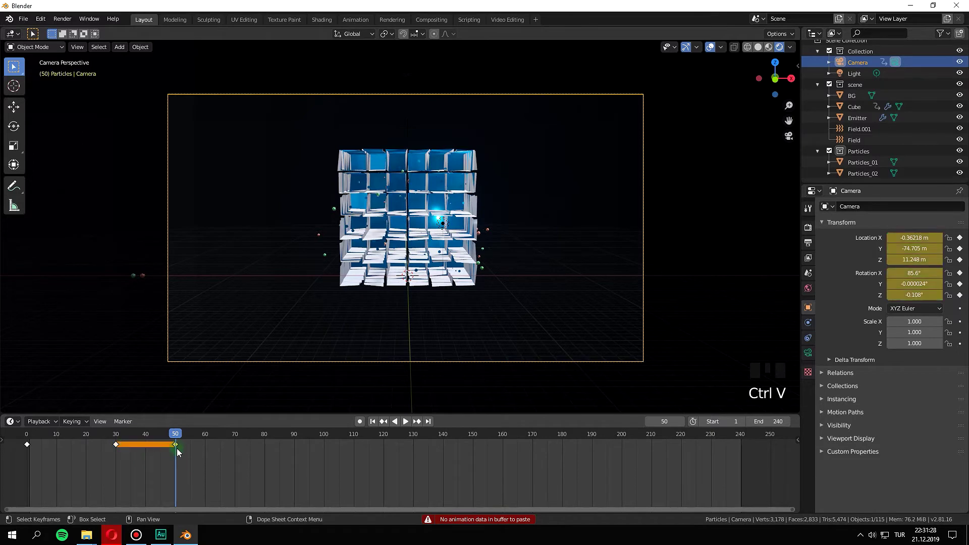
pyautogui.moveTo(179, 435); pyautogui.dragTo(772, 414)
pyautogui.press('space')
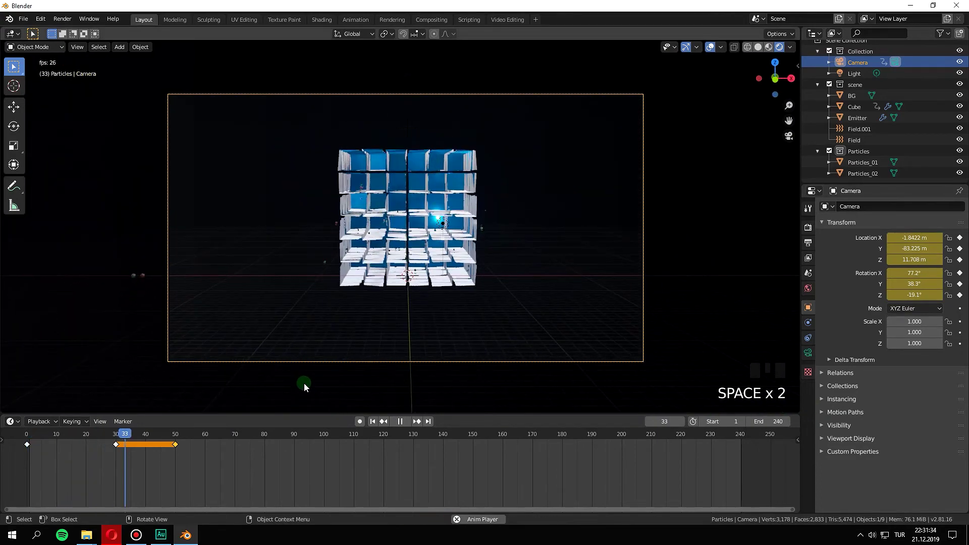
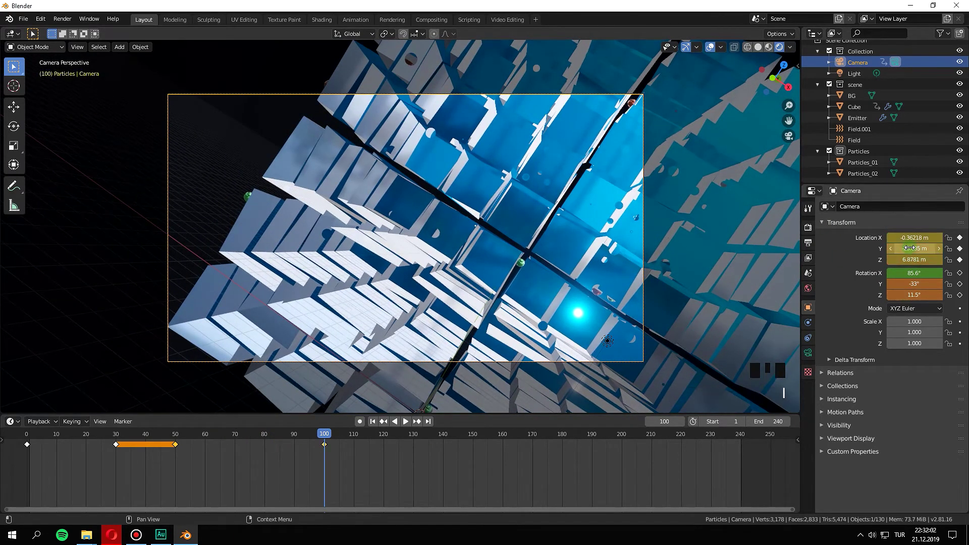
# Key the close-up camera pose at frame 100, move the final key to frame 150, and replay the fly-in
pyautogui.press('i')
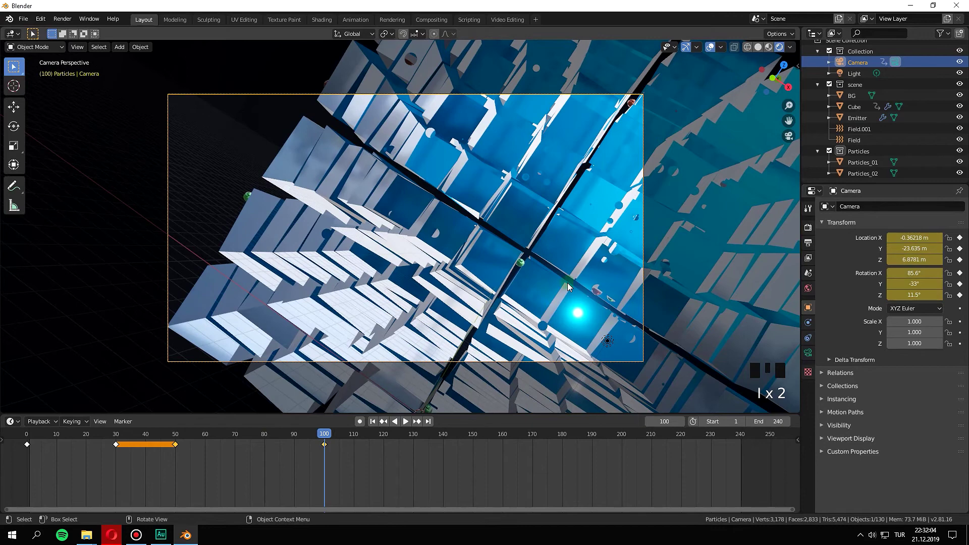
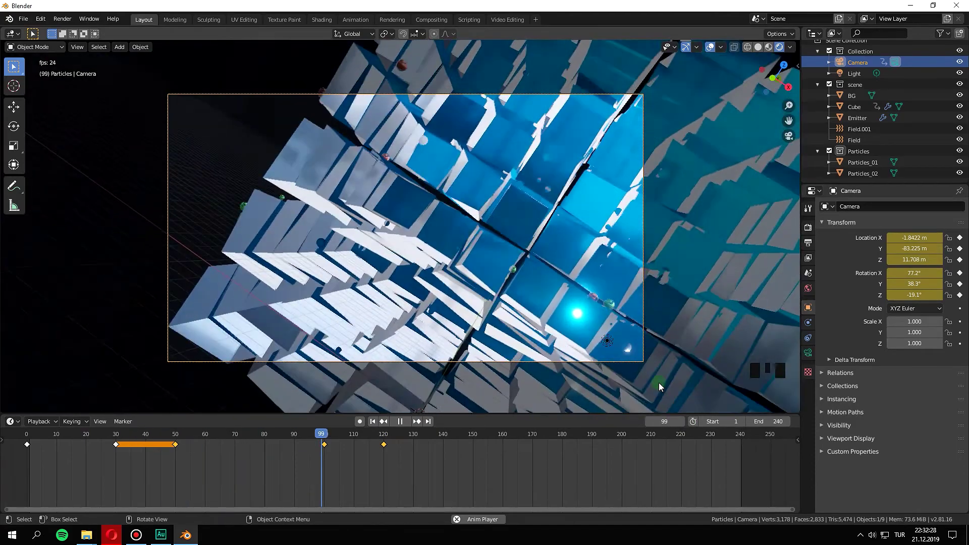
pyautogui.moveTo(387, 448); pyautogui.dragTo(773, 435)
pyautogui.press('space')
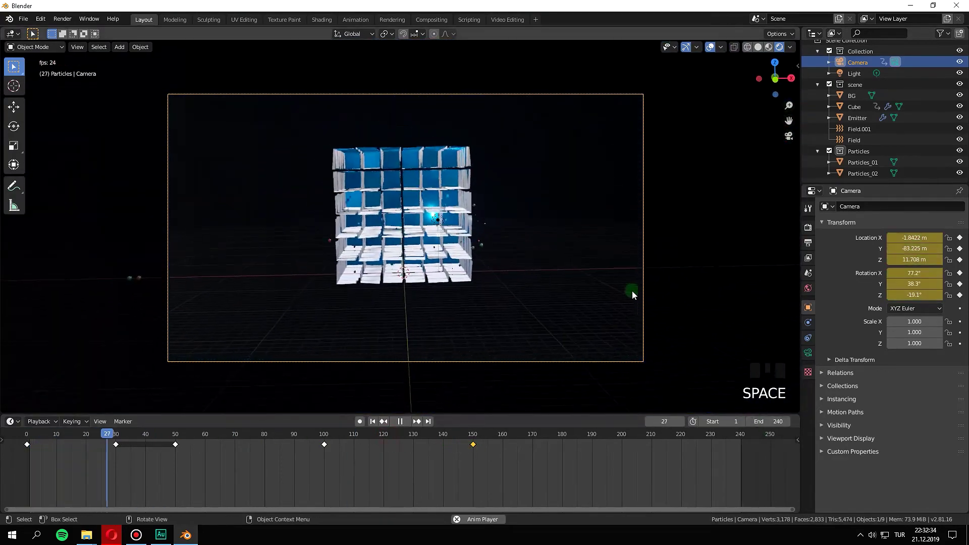
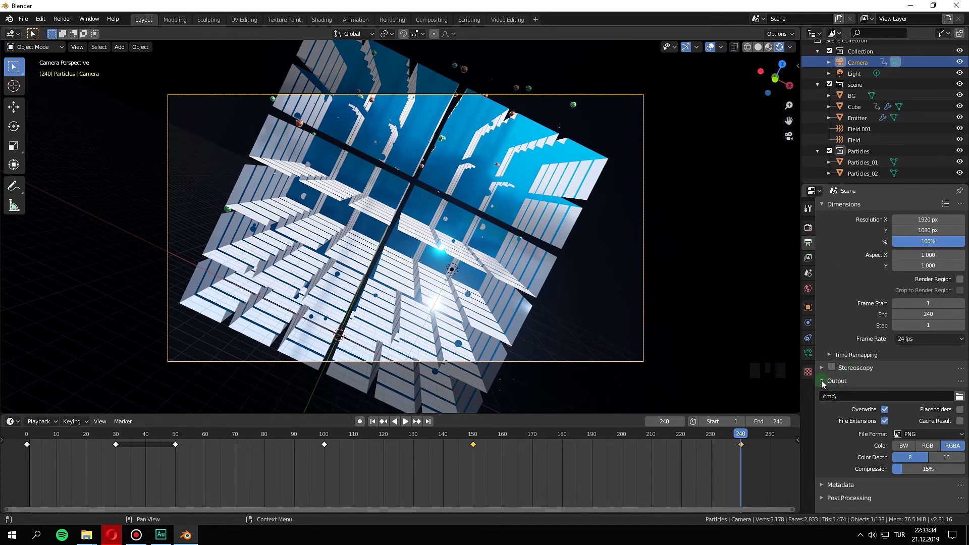
# Point render output to the Animations folder as FFmpeg video in a Matroska container with RGB color
pyautogui.click(959, 398)
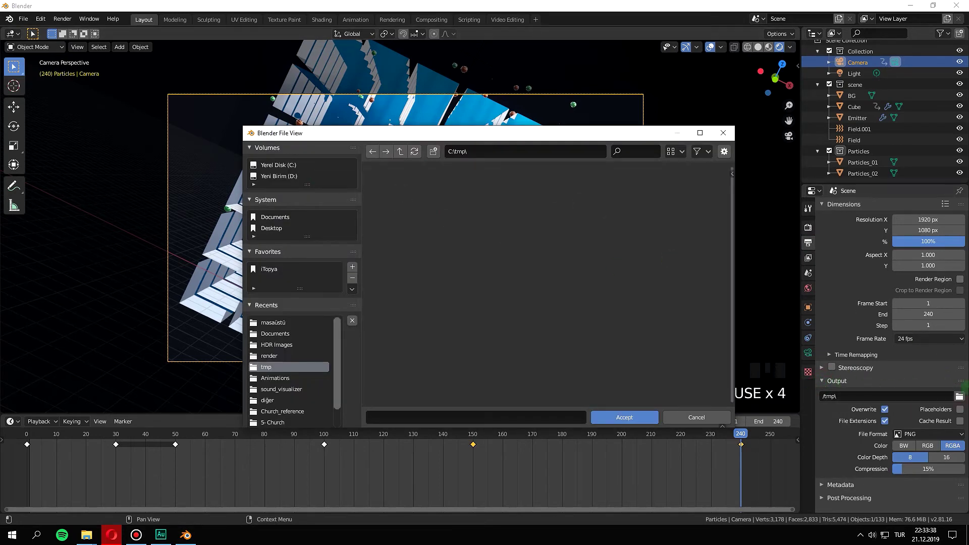
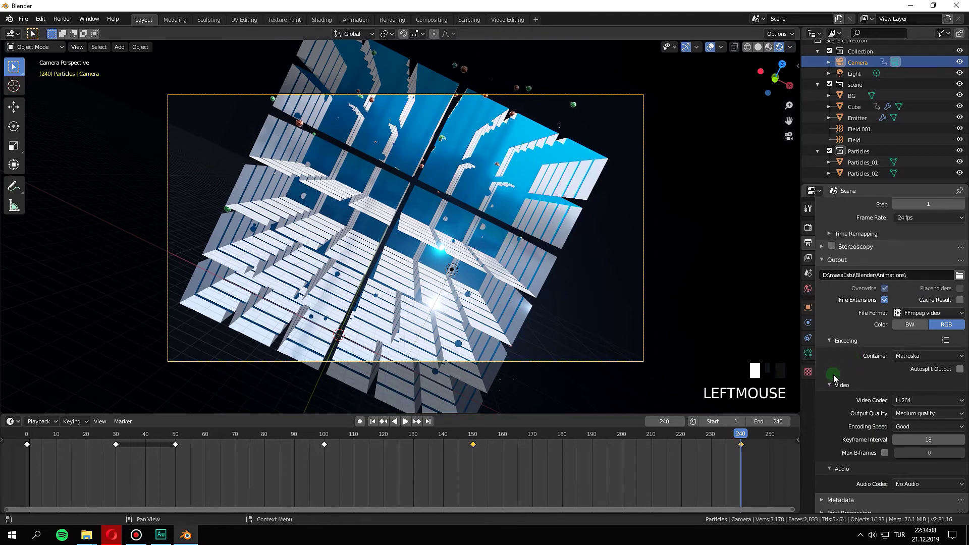
pyautogui.scroll(-3)
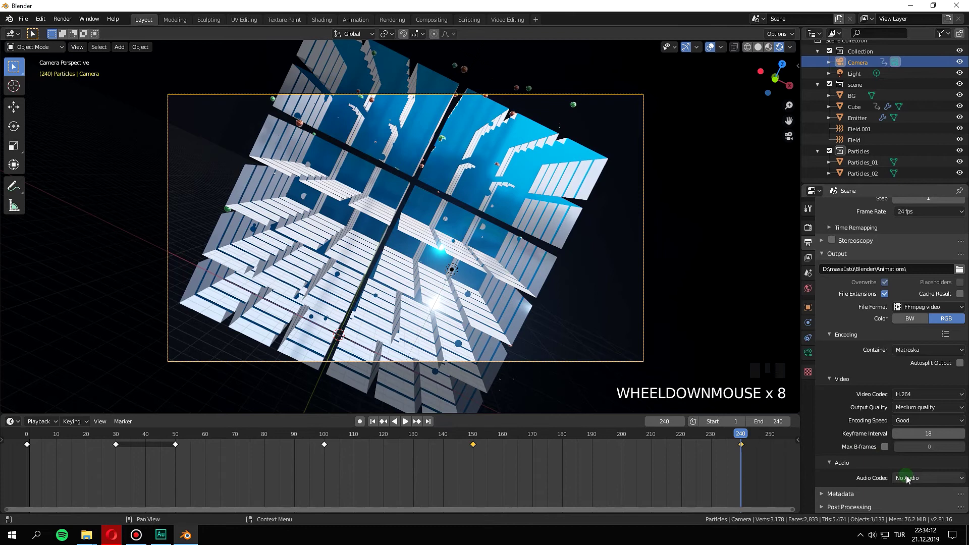